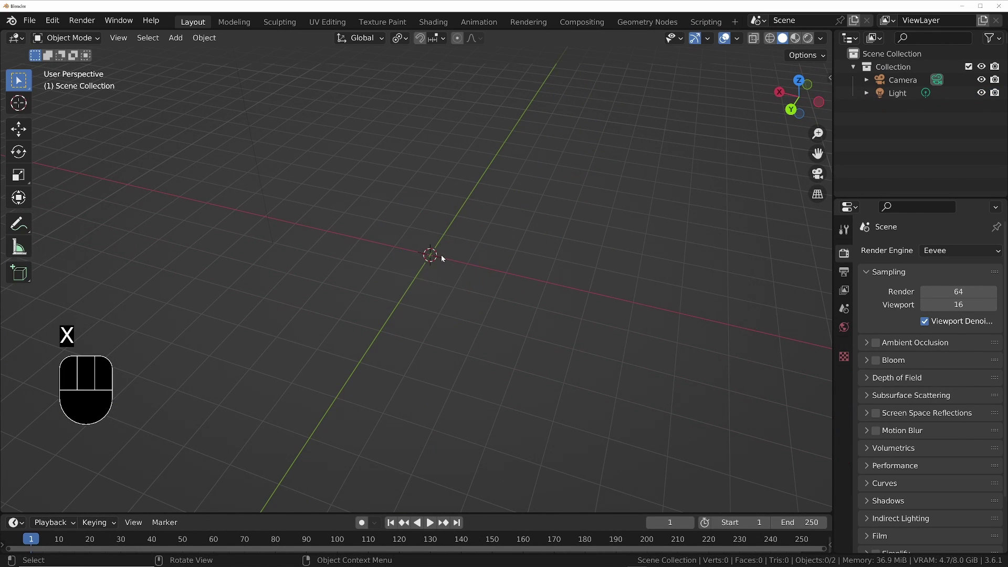
- Add a Suzanne monkey head mesh to the empty scene
{"action": "key", "text": "shift+a"}
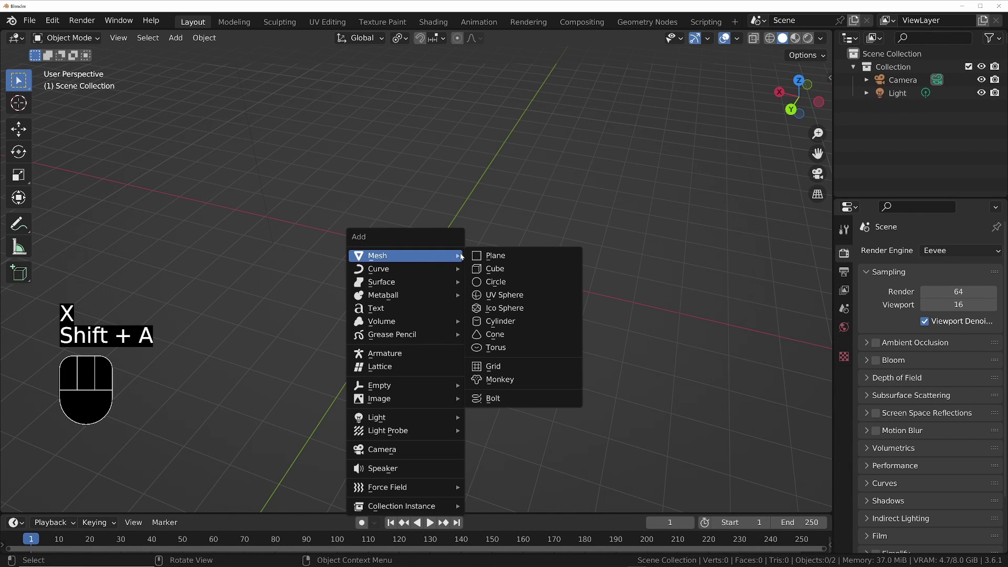
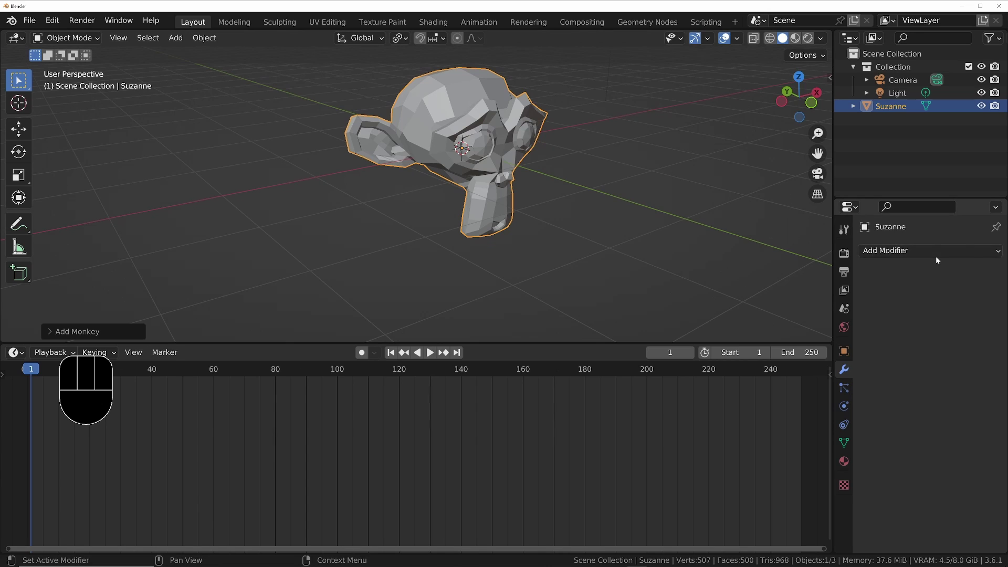
- Add a new Geometry Nodes modifier to Suzanne turning its faces into red spheres
{"action": "left_click_drag", "start_coordinate": [929, 256], "coordinate": [736, 381]}
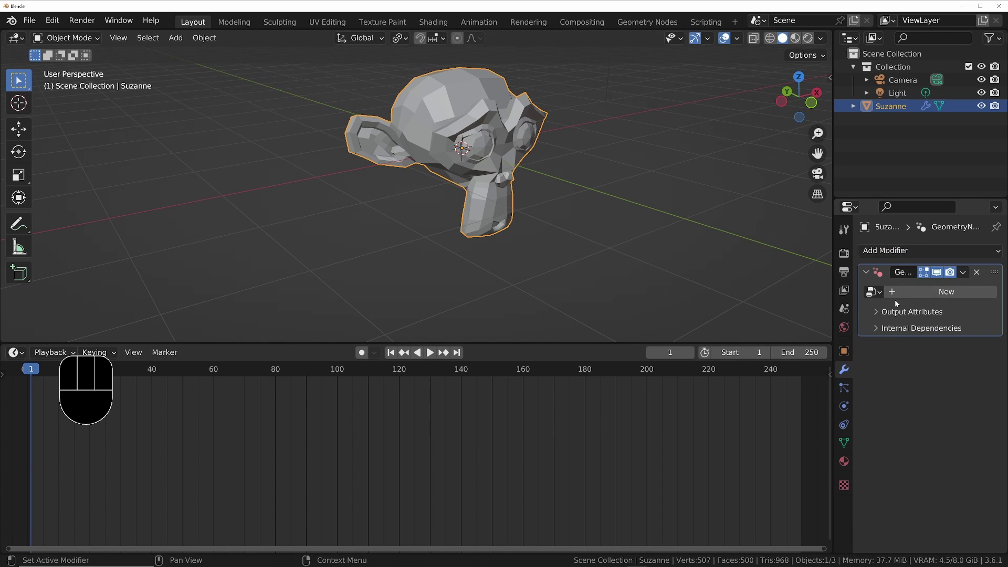
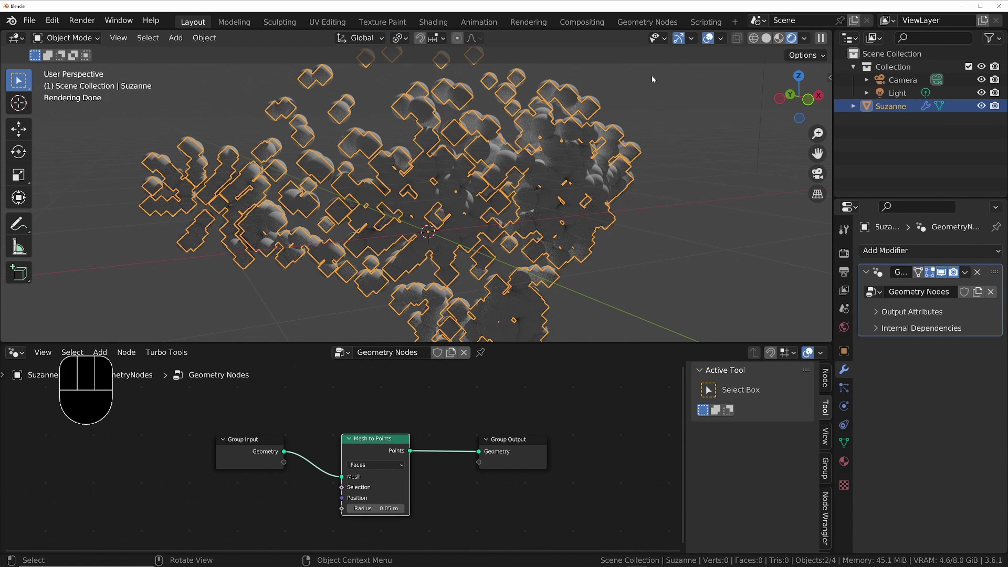
{"action": "left_click", "coordinate": [710, 39]}
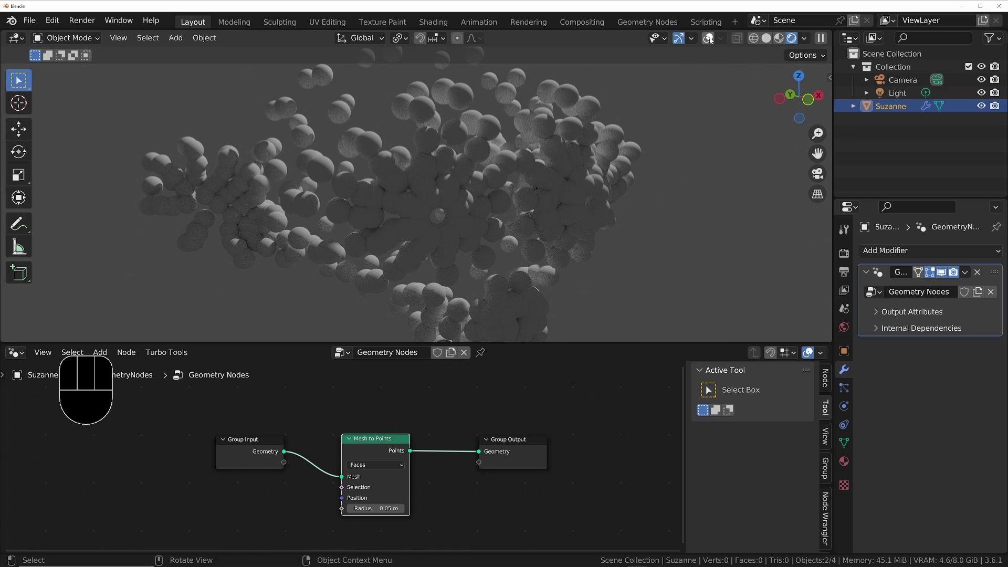
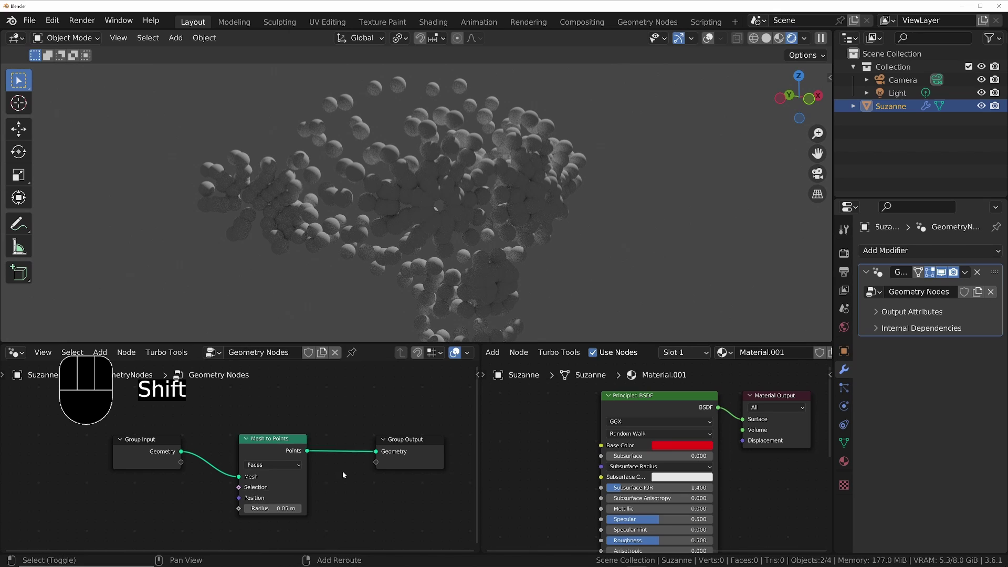
- Add Point Info and a Color Ramp set to HSL Clockwise with red and purple stops in the balls material
{"action": "key", "text": "shift+a"}
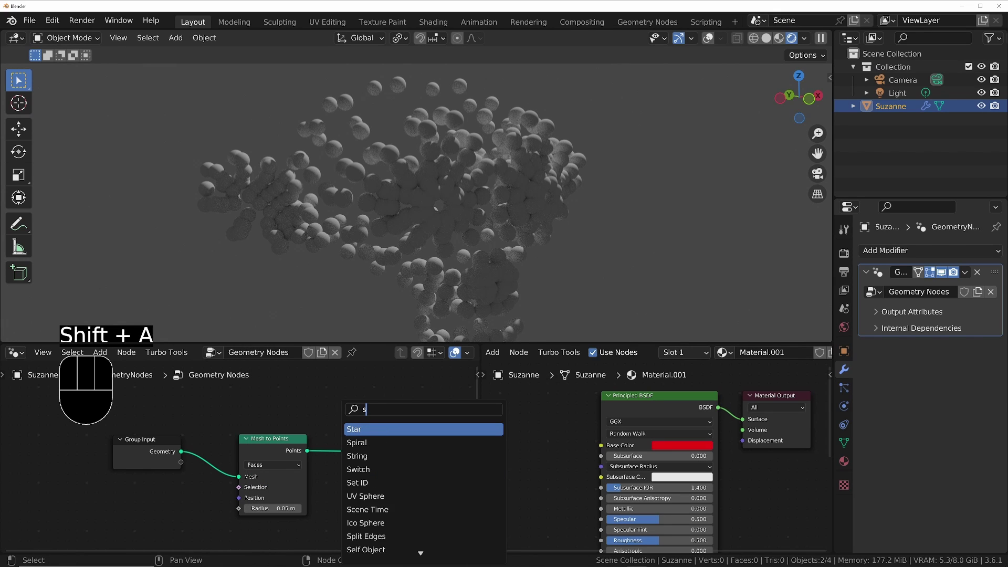
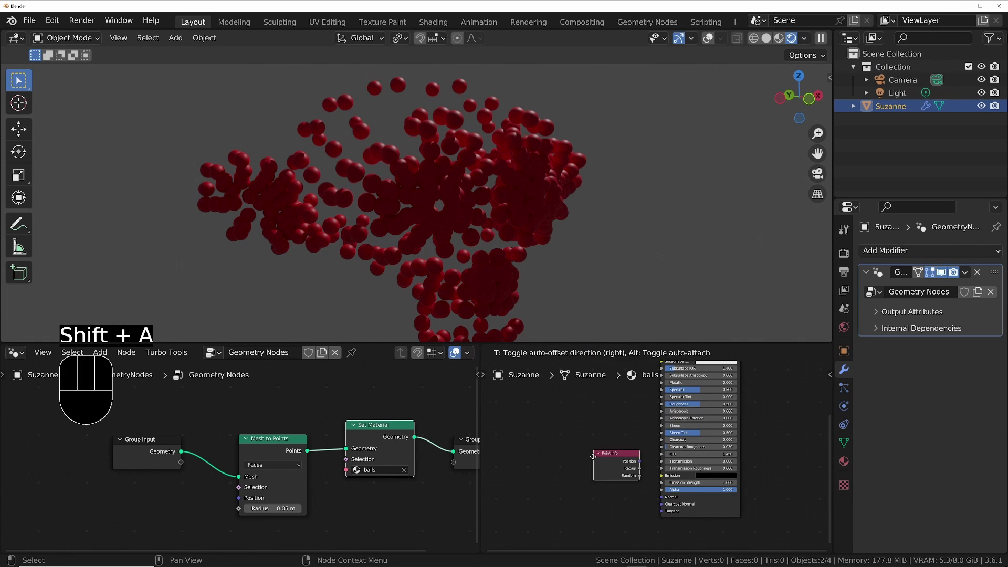
{"action": "left_click", "coordinate": [640, 460]}
{"action": "left_click", "coordinate": [592, 487]}
{"action": "key", "text": "shift+a"}
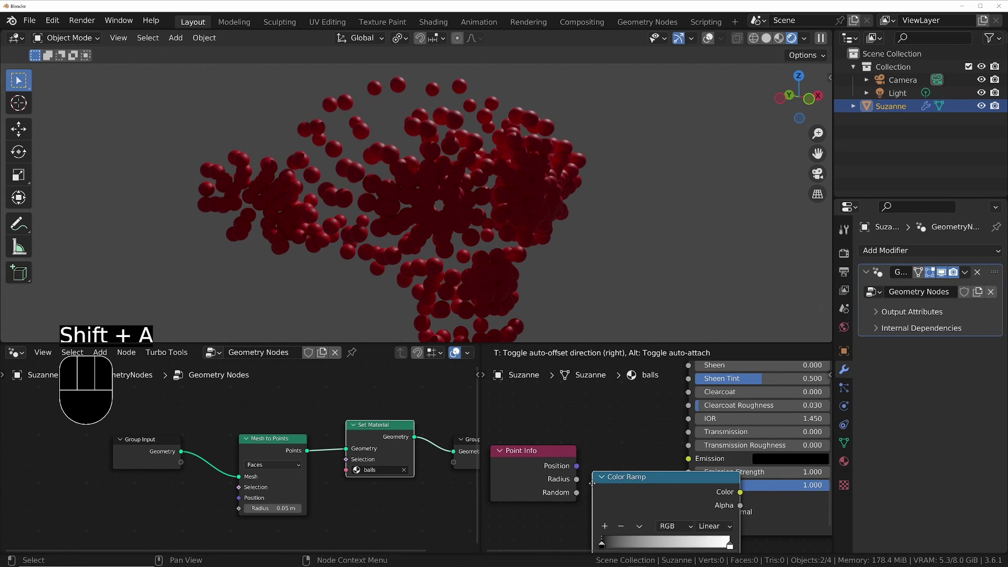
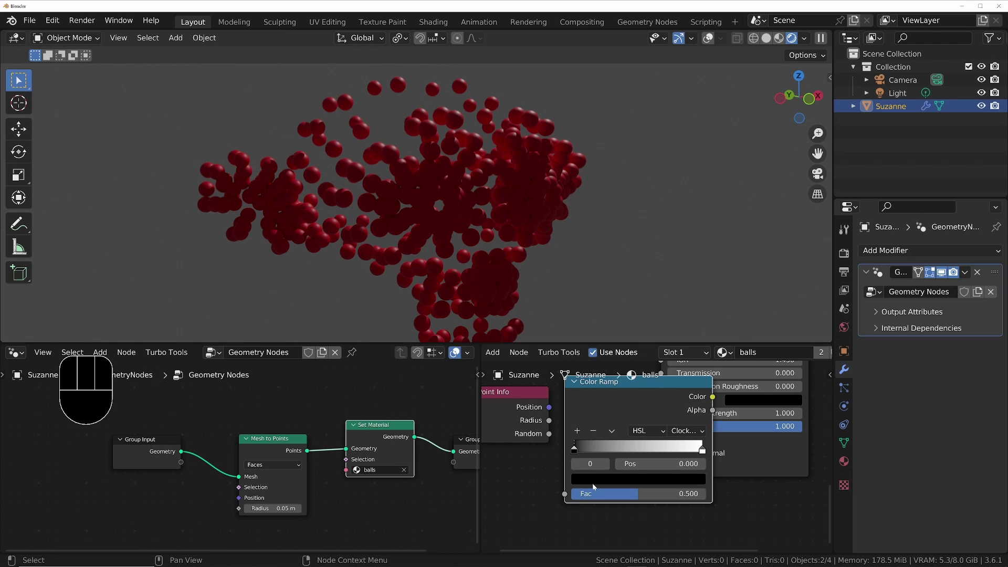
{"action": "left_click", "coordinate": [595, 488]}
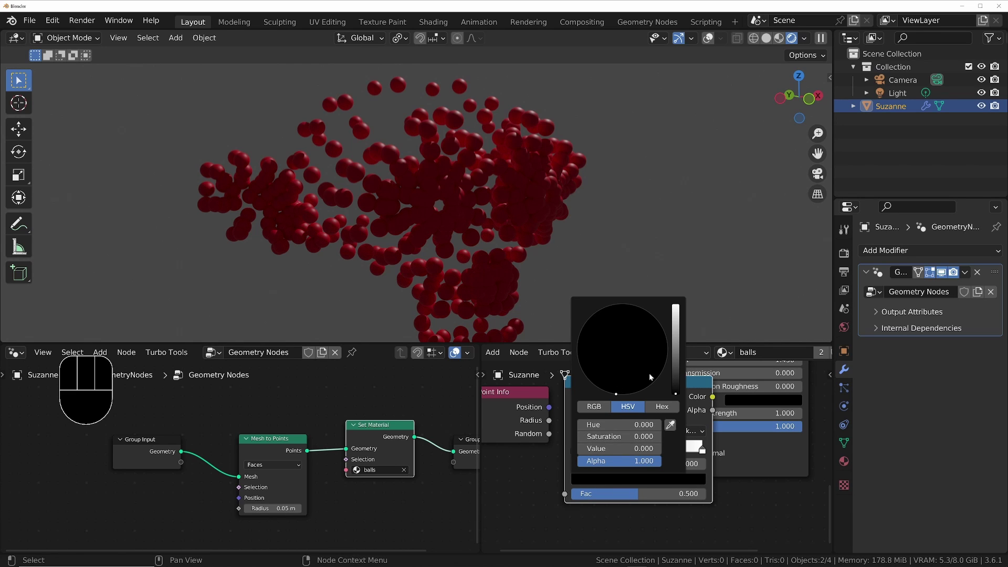
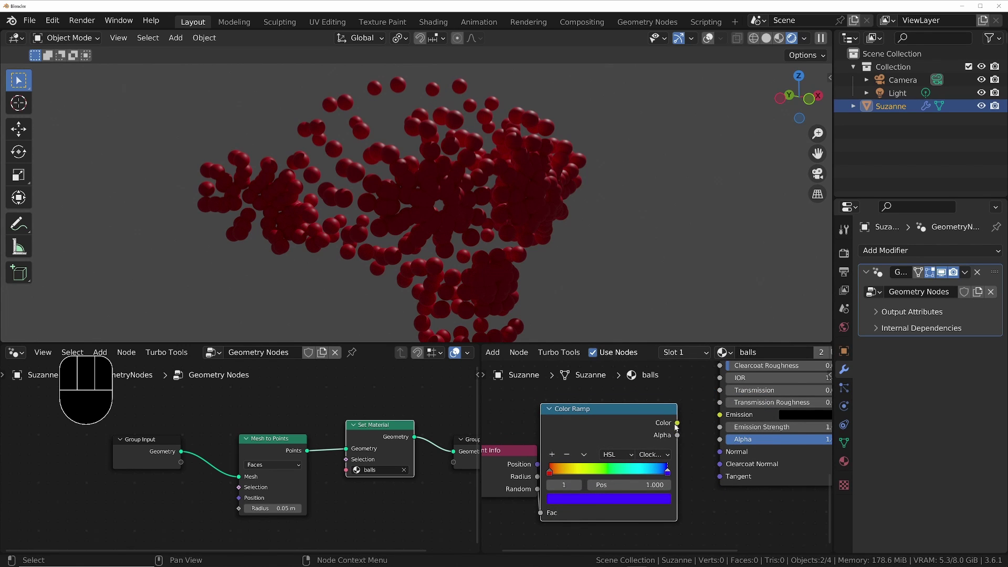
- Feed the Color Ramp color into both Emission and Base Color of the Principled BSDF
{"action": "left_click_drag", "start_coordinate": [681, 427], "coordinate": [724, 417]}
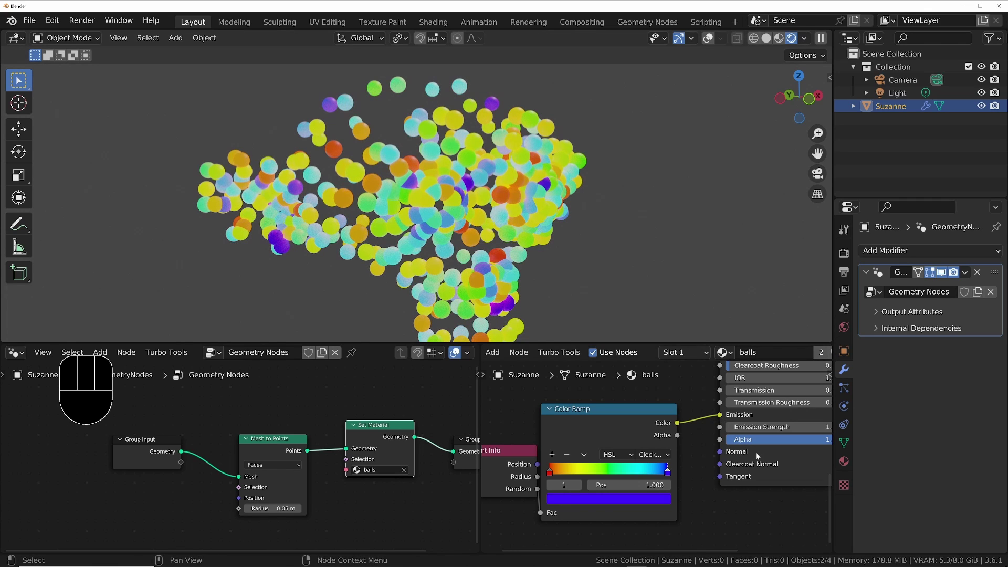
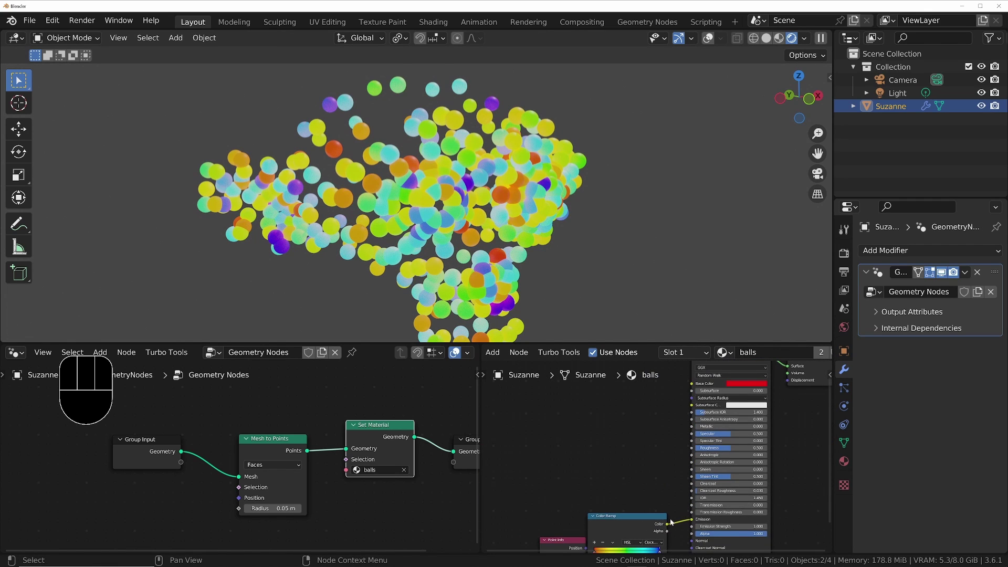
{"action": "left_click_drag", "start_coordinate": [692, 419], "coordinate": [686, 482]}
{"action": "middle_click", "coordinate": [588, 531]}
{"action": "left_click", "coordinate": [601, 514]}
{"action": "middle_click", "coordinate": [615, 488]}
{"action": "left_click", "coordinate": [613, 442]}
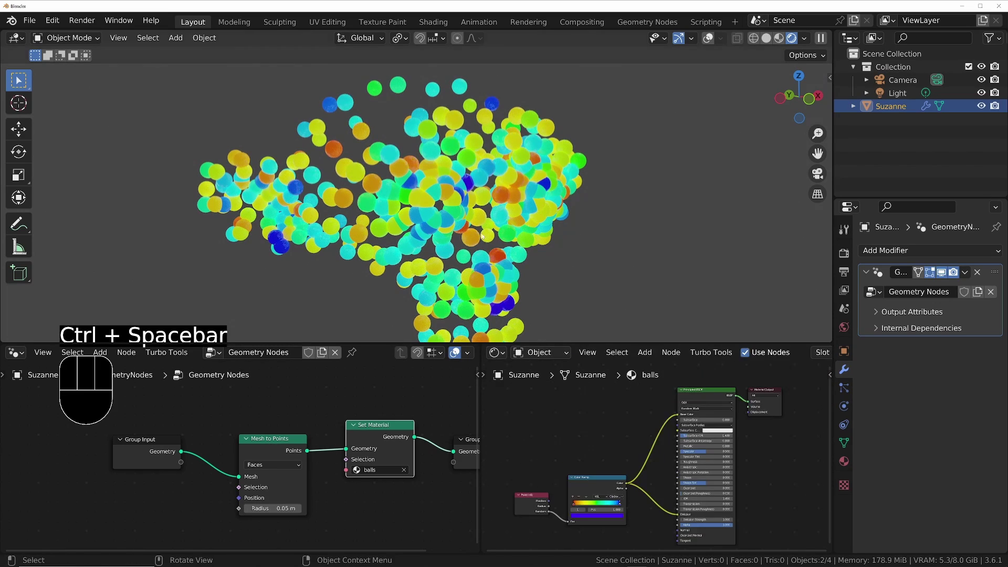
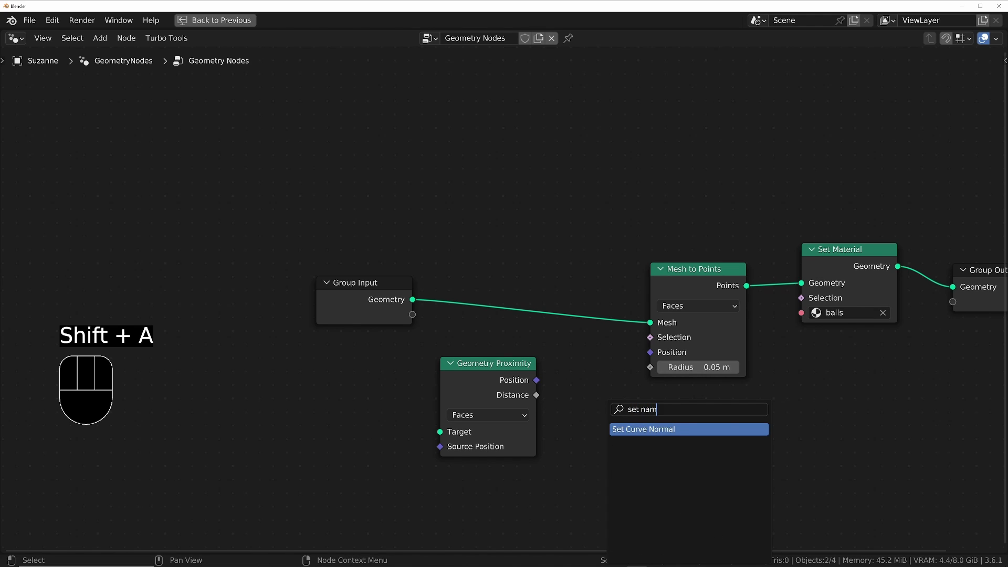
- Add a Store Named Attribute node taking Geometry Proximity's edge Distance as its float value
{"action": "key", "text": "BackSpace"}
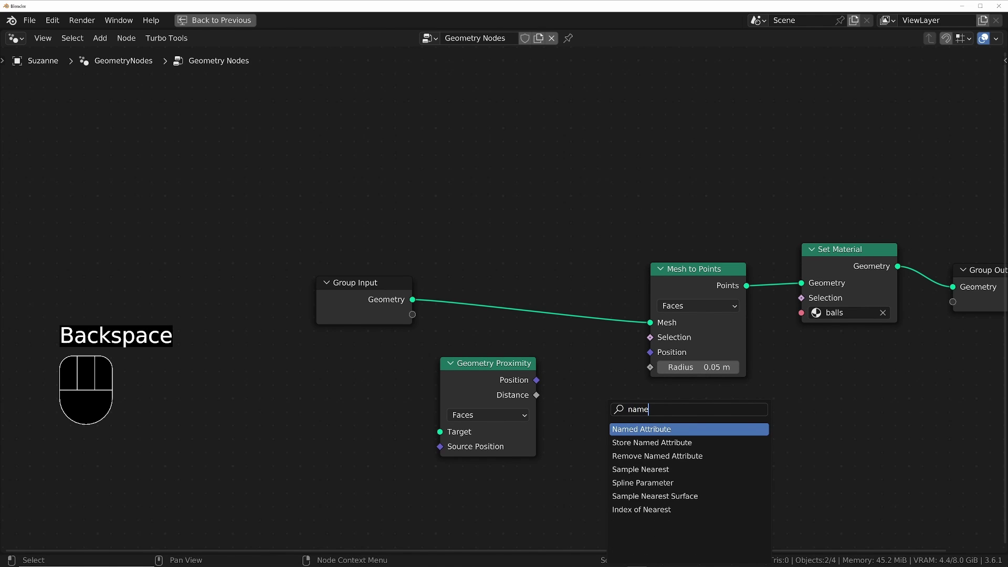
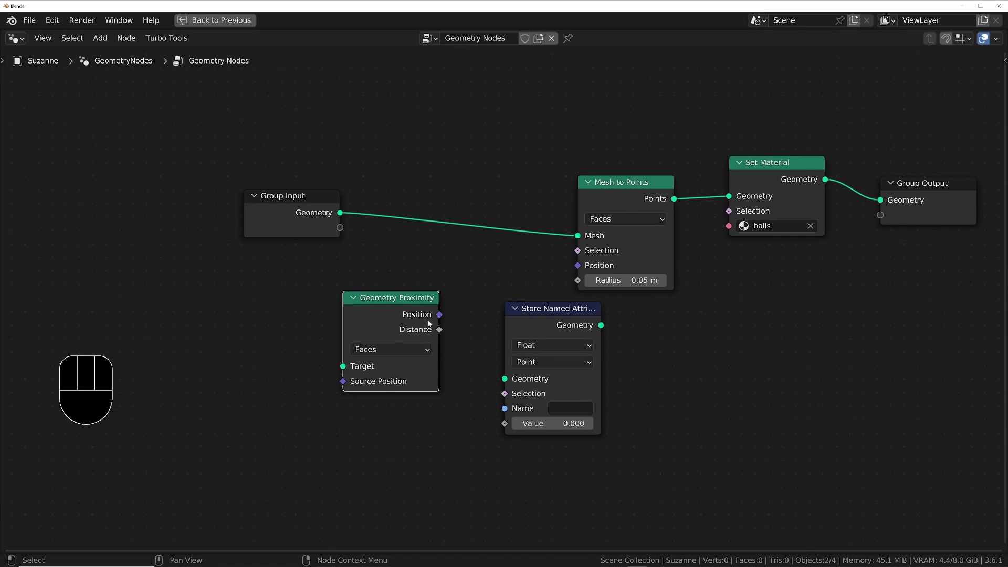
{"action": "left_click_drag", "start_coordinate": [444, 336], "coordinate": [512, 427]}
{"action": "left_click_drag", "start_coordinate": [564, 411], "coordinate": [569, 417]}
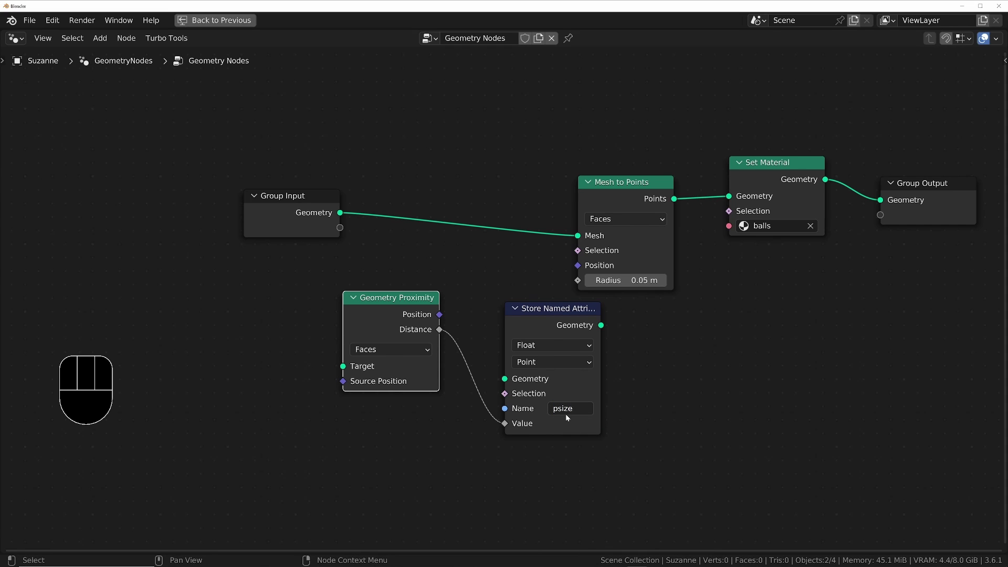
{"action": "left_click_drag", "start_coordinate": [344, 217], "coordinate": [335, 347]}
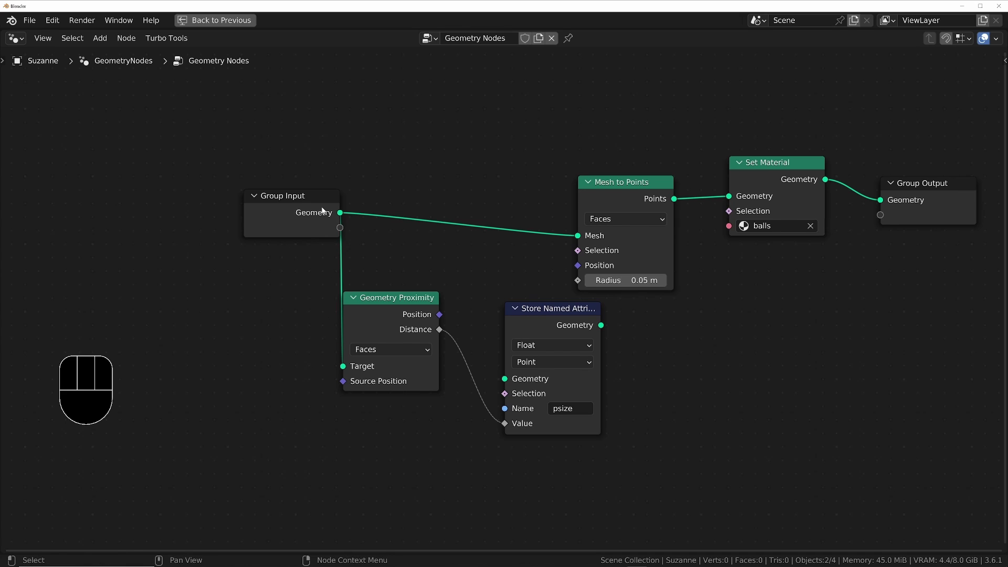
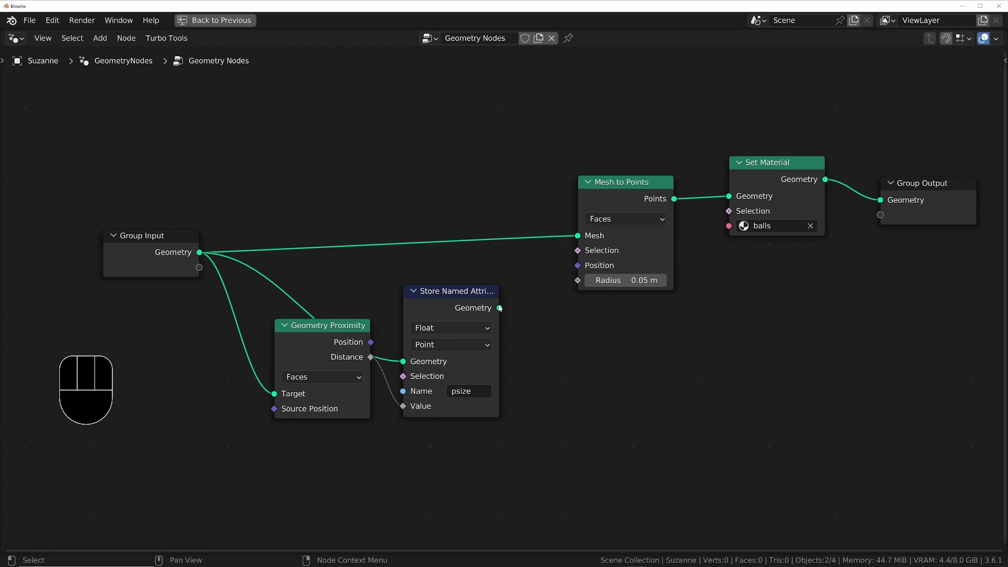
- Route the stored geometry into Mesh to Points and store psize on the Face domain
{"action": "left_click", "coordinate": [501, 308]}
{"action": "left_click_drag", "start_coordinate": [511, 303], "coordinate": [576, 242]}
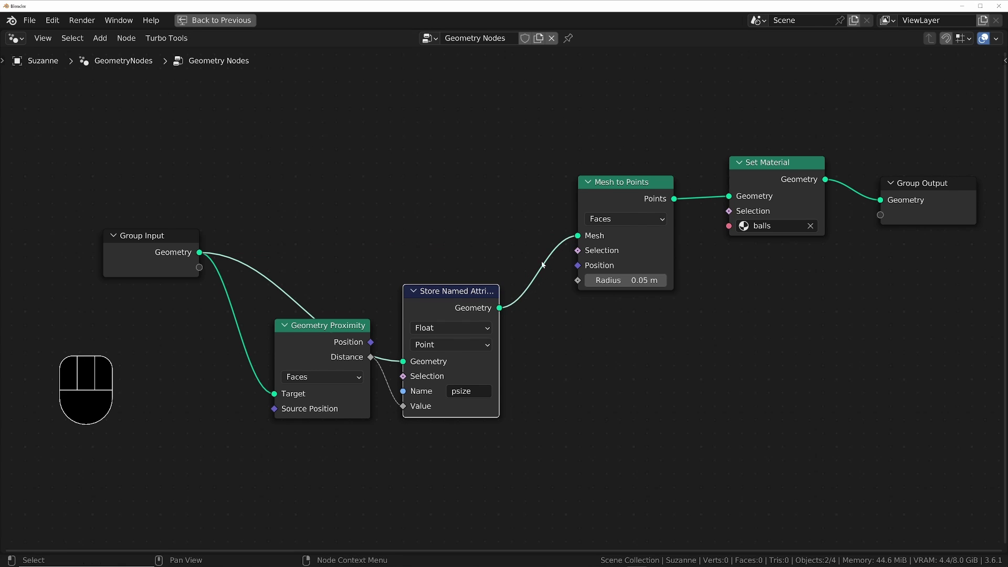
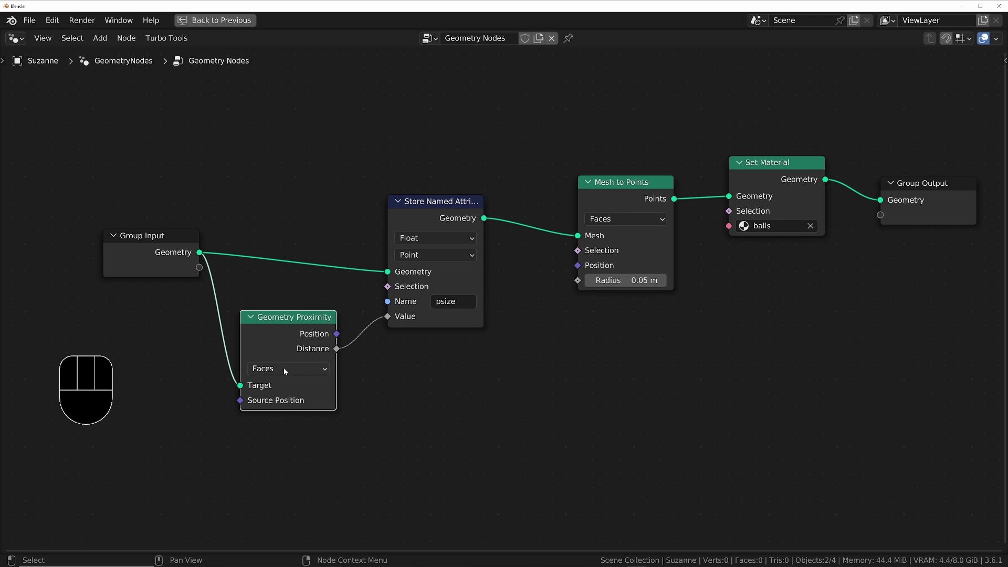
{"action": "left_click_drag", "start_coordinate": [147, 268], "coordinate": [113, 263]}
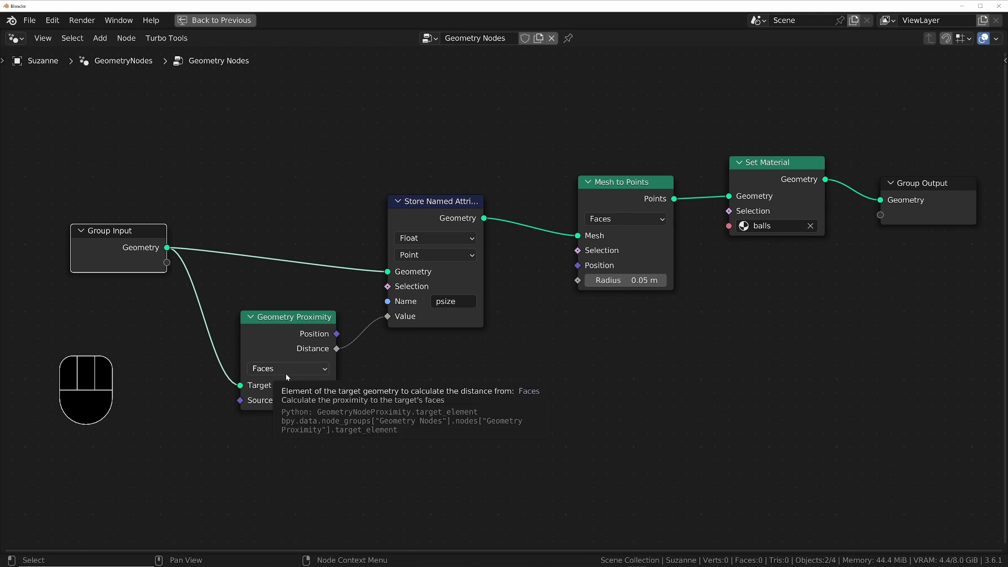
{"action": "left_click_drag", "start_coordinate": [288, 377], "coordinate": [290, 400]}
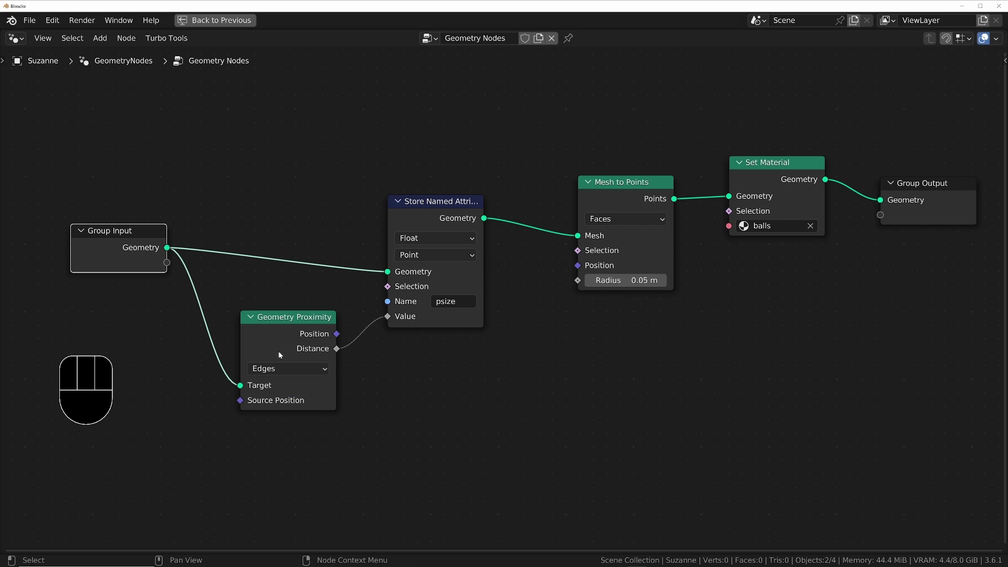
{"action": "left_click_drag", "start_coordinate": [435, 261], "coordinate": [426, 300]}
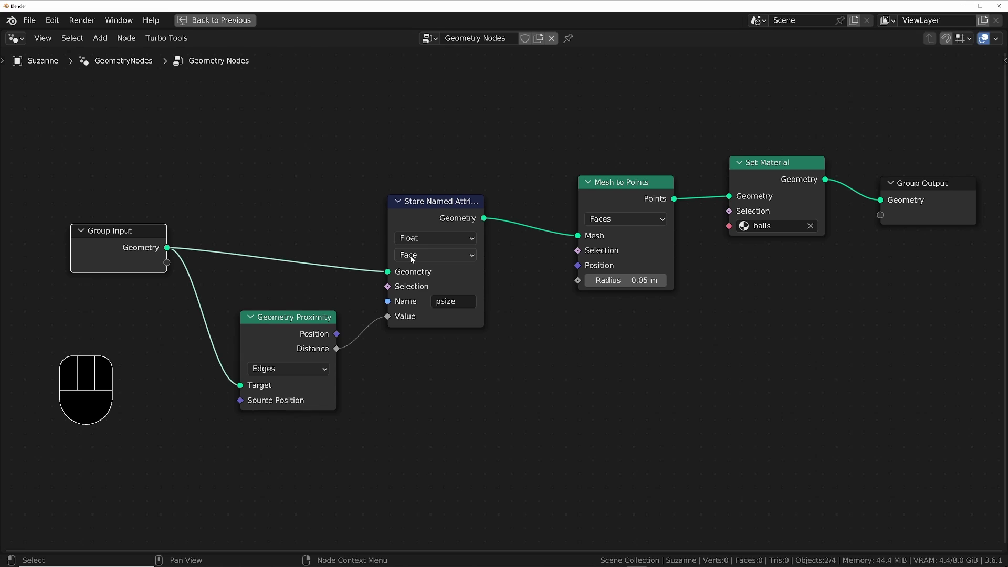
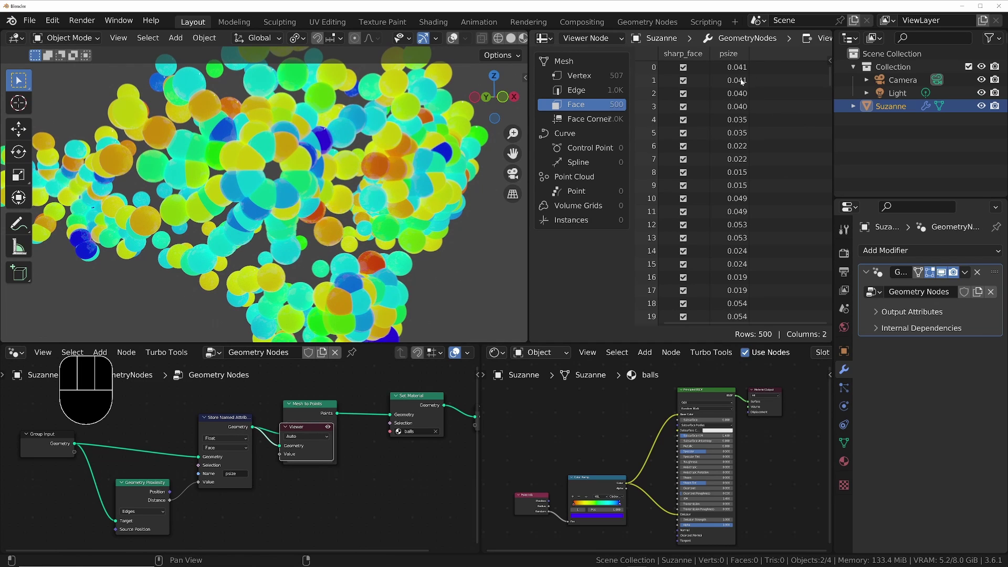
- Maximize the spreadsheet to review the psize values for all faces
{"action": "key", "text": "ctrl+space"}
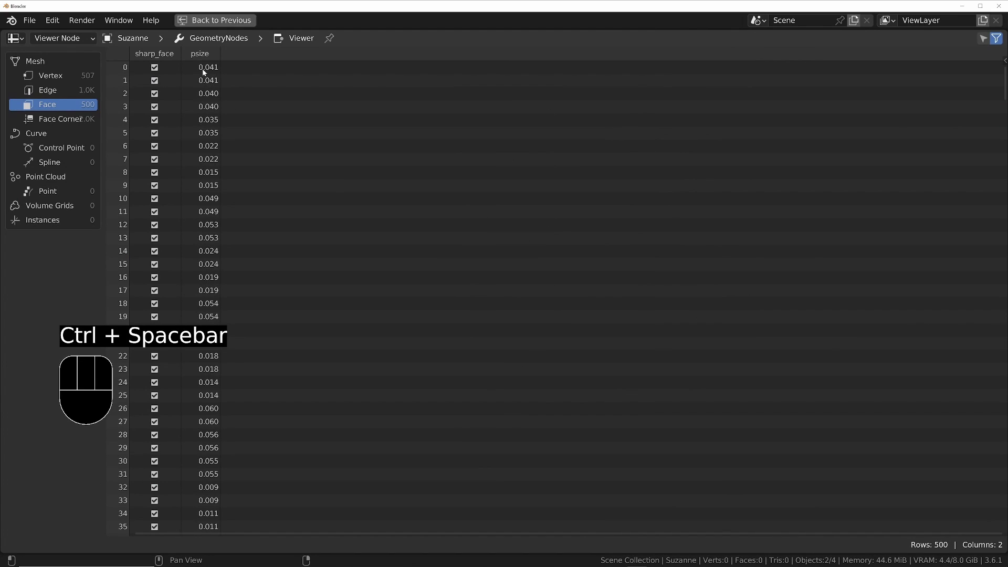
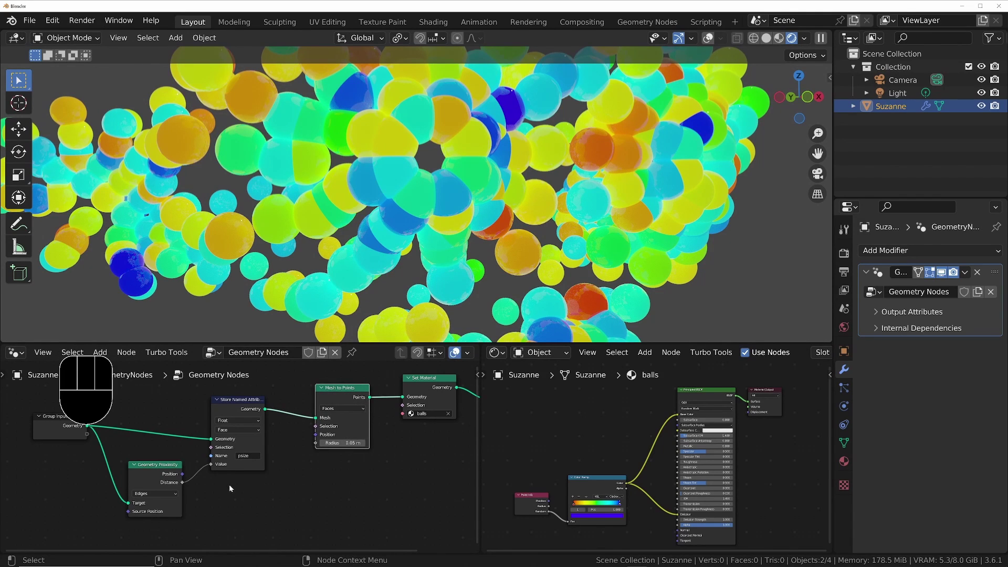
- Build a Mesh to Curve, Curve Circle profile and Curve to Mesh chain wired to the output
{"action": "left_click", "coordinate": [289, 500]}
{"action": "key", "text": "shift+a"}
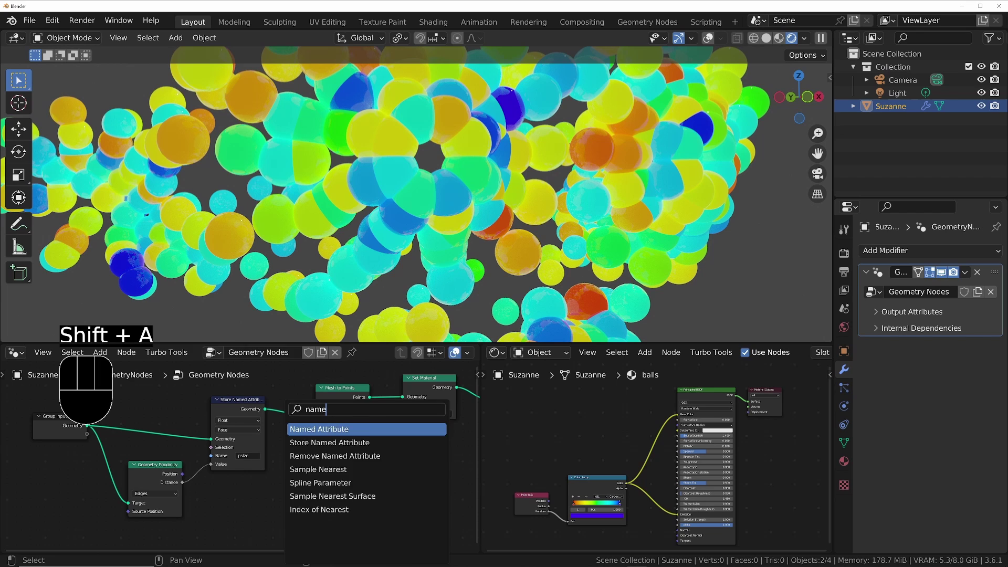
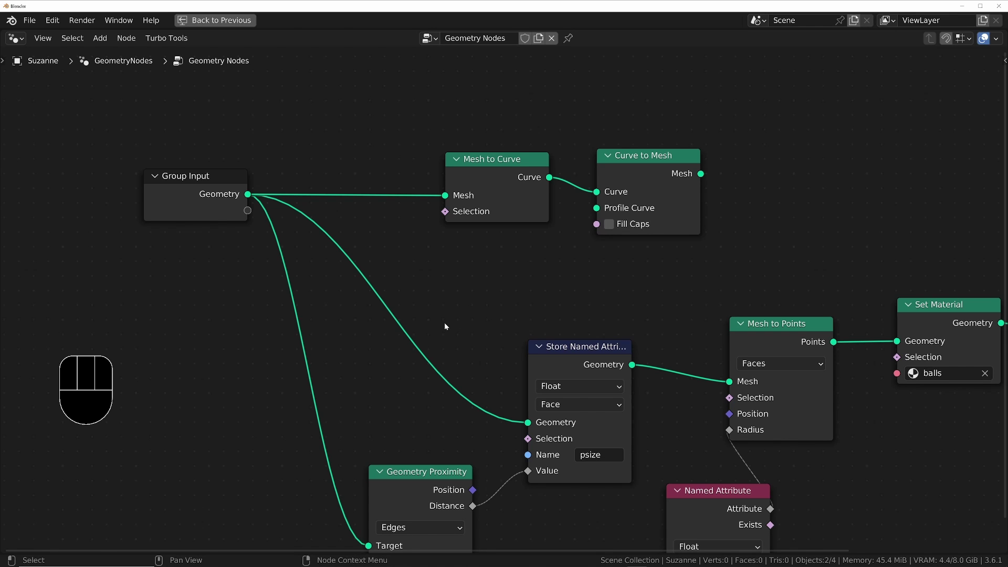
{"action": "key", "text": "ctrl+space"}
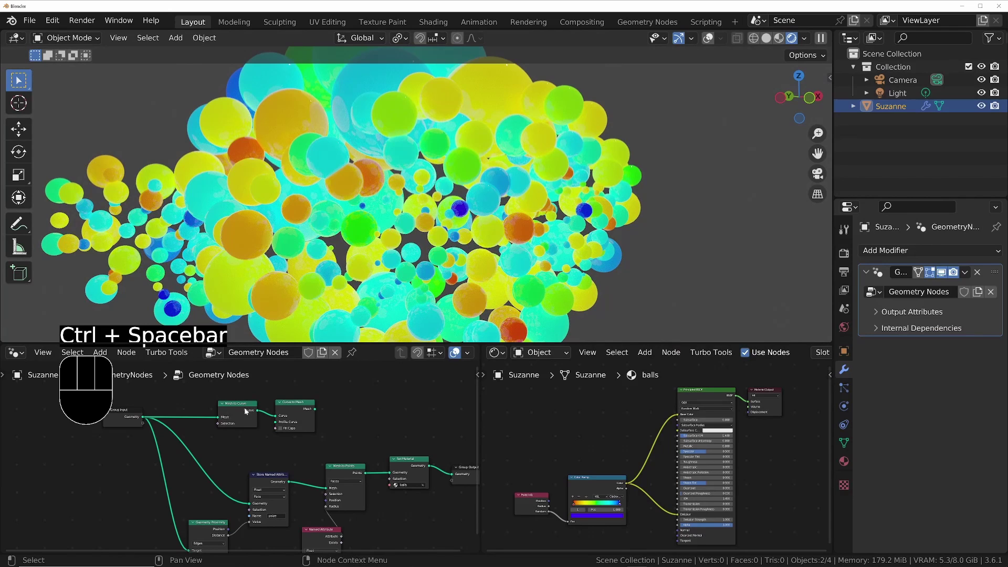
{"action": "left_click", "coordinate": [240, 409]}
- Orbit around Suzanne's tube wireframe shown without the balls
{"action": "middle_click", "coordinate": [409, 432]}
{"action": "left_click_drag", "start_coordinate": [416, 150], "coordinate": [429, 173]}
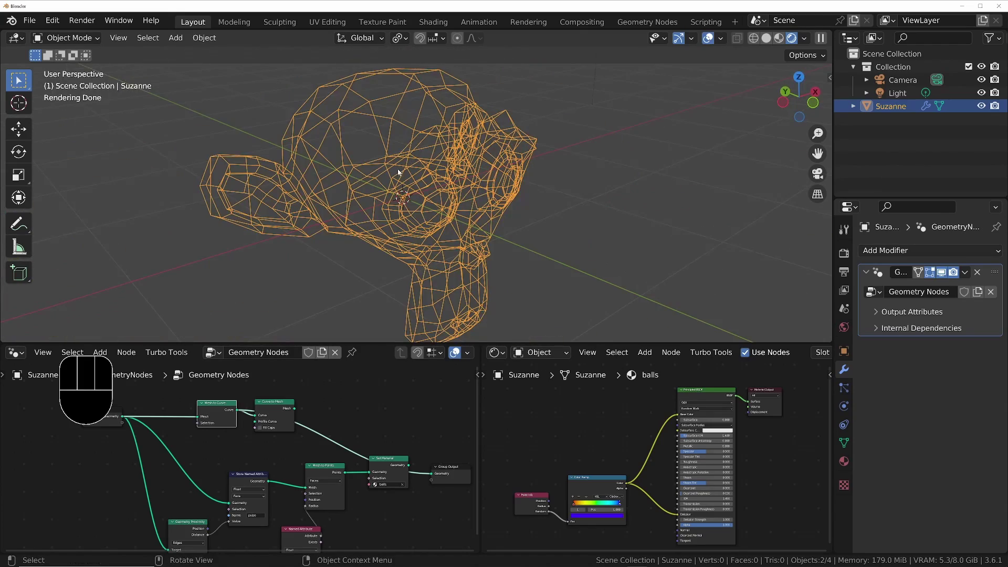
{"action": "middle_click", "coordinate": [395, 157]}
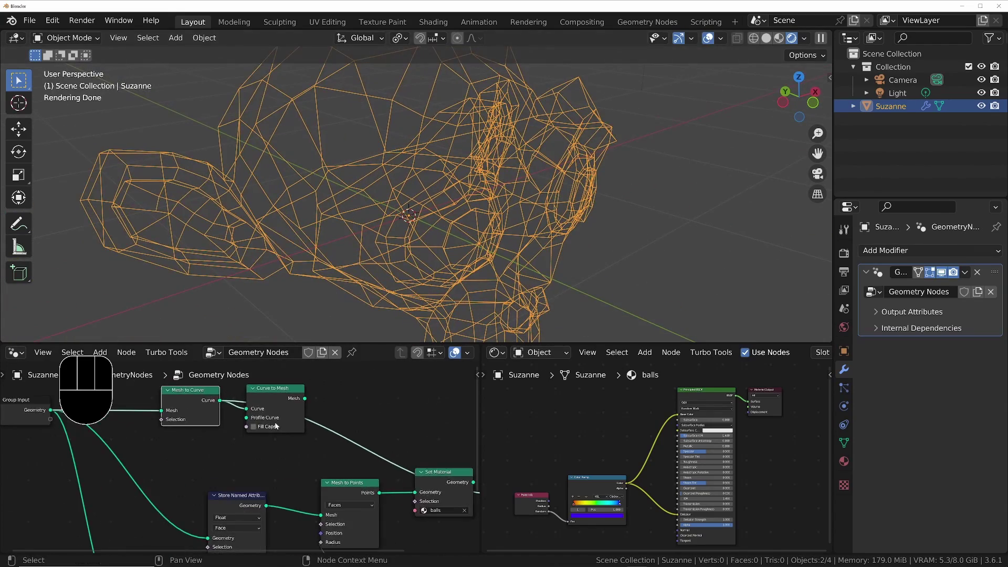
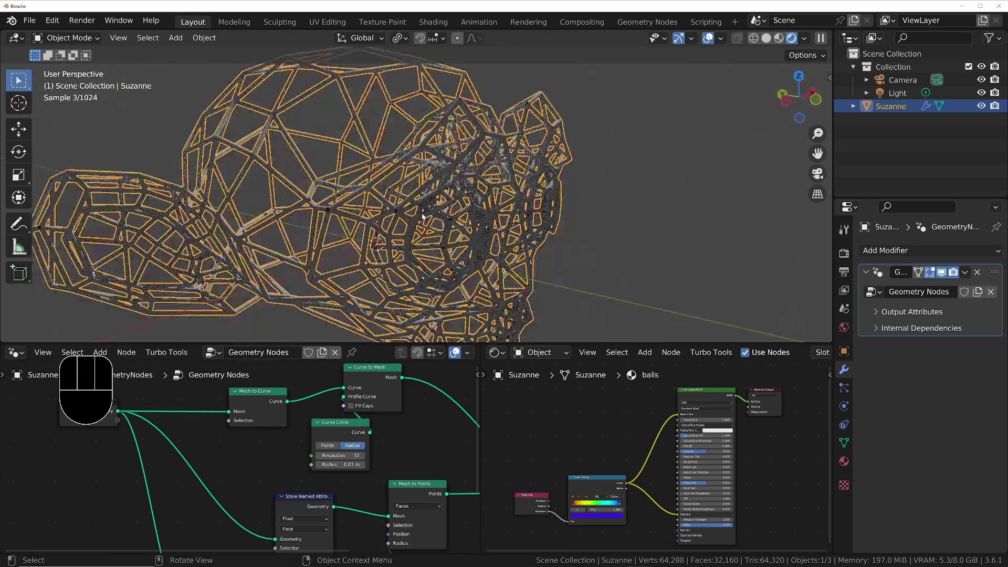
- Adjust the Curve Circle radius of the tubes and bring the left part of the graph into view
{"action": "left_click", "coordinate": [710, 40]}
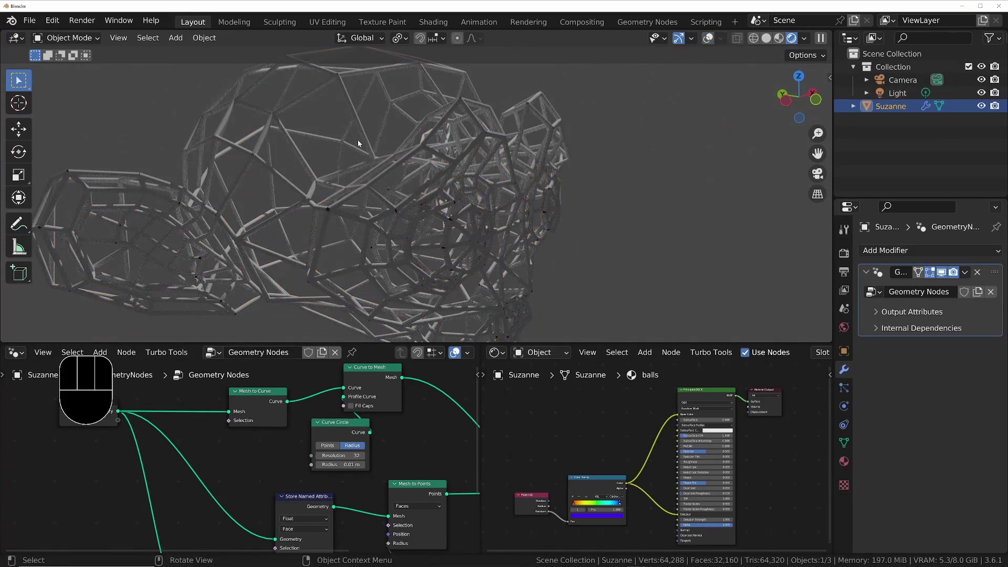
{"action": "left_click_drag", "start_coordinate": [445, 201], "coordinate": [417, 201]}
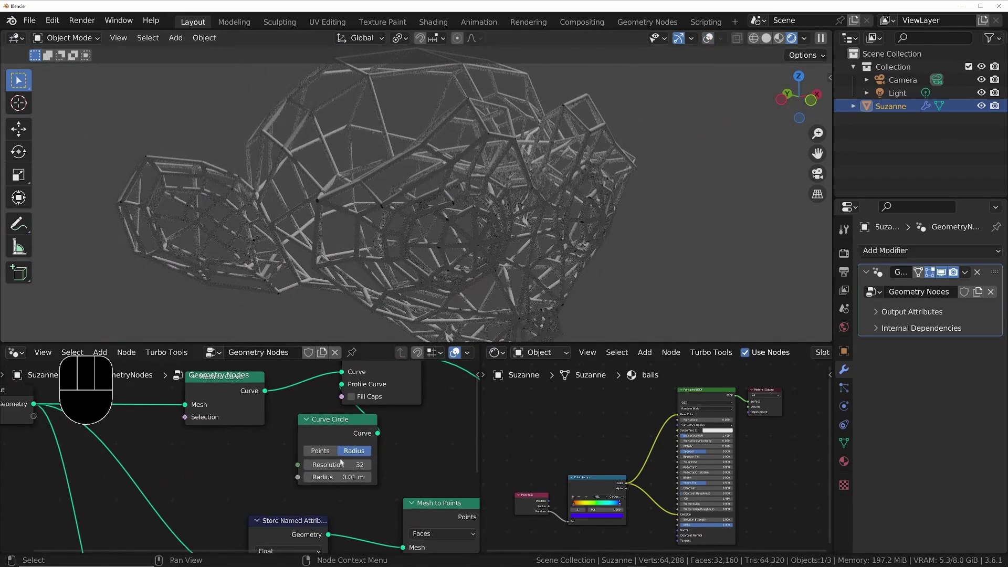
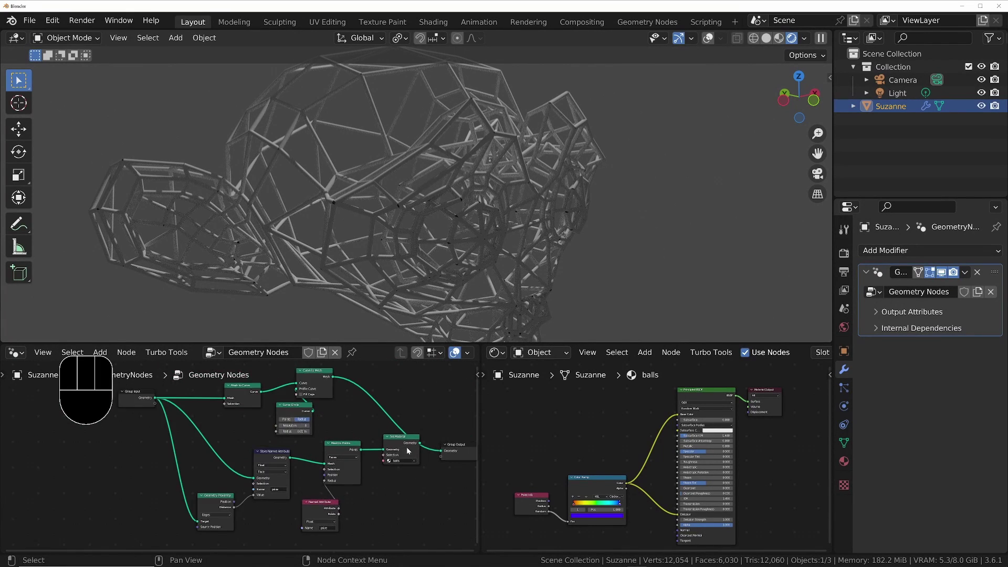
{"action": "middle_click", "coordinate": [410, 450]}
{"action": "scroll", "scroll_direction": "up", "scroll_amount": 3}
{"action": "left_click_drag", "start_coordinate": [422, 441], "coordinate": [506, 416]}
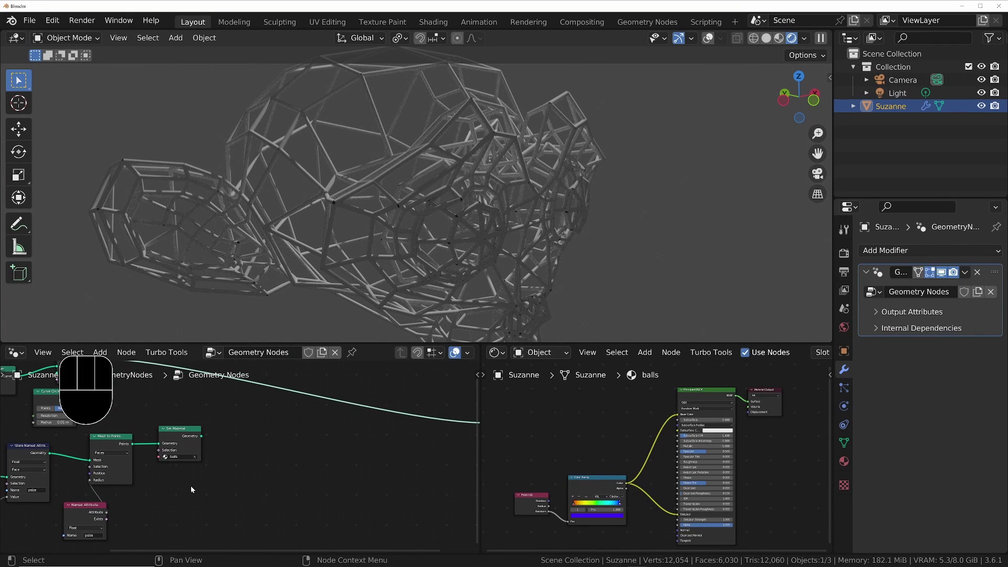
- Add a Join Geometry node combining the ball geometry with the wireframe tubes
{"action": "left_click", "coordinate": [286, 453]}
{"action": "key", "text": "shift+a"}
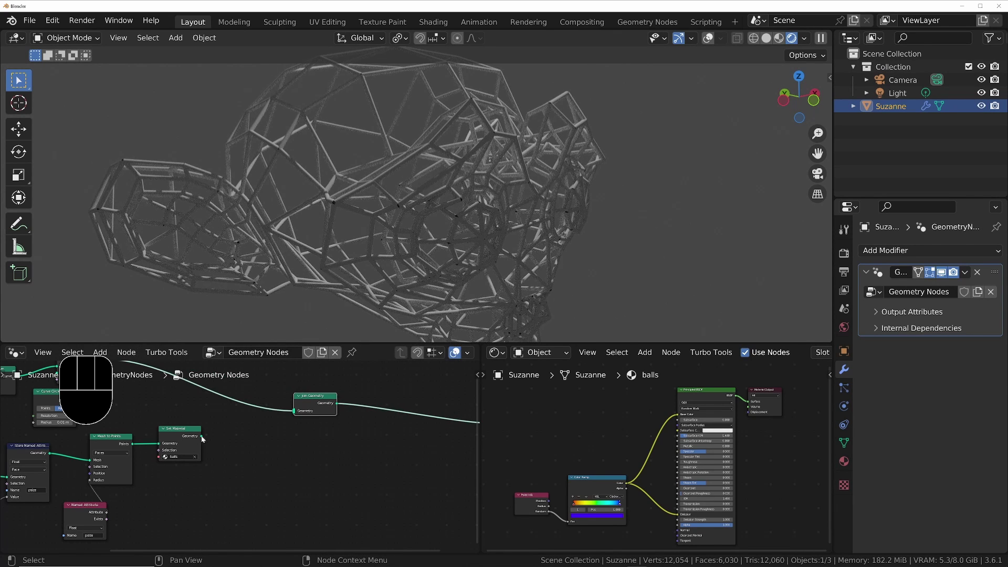
{"action": "left_click", "coordinate": [203, 439]}
{"action": "left_click_drag", "start_coordinate": [220, 439], "coordinate": [294, 419]}
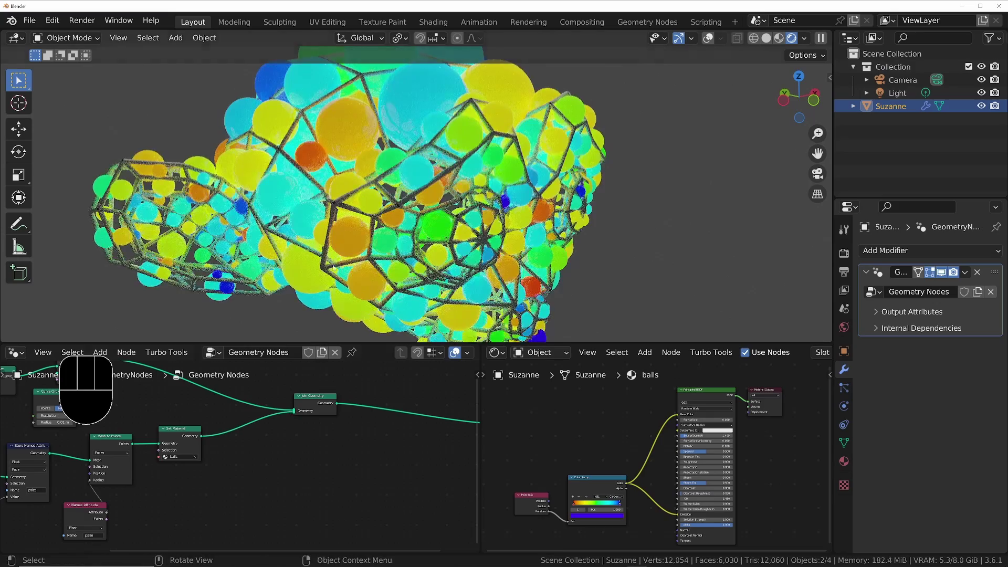
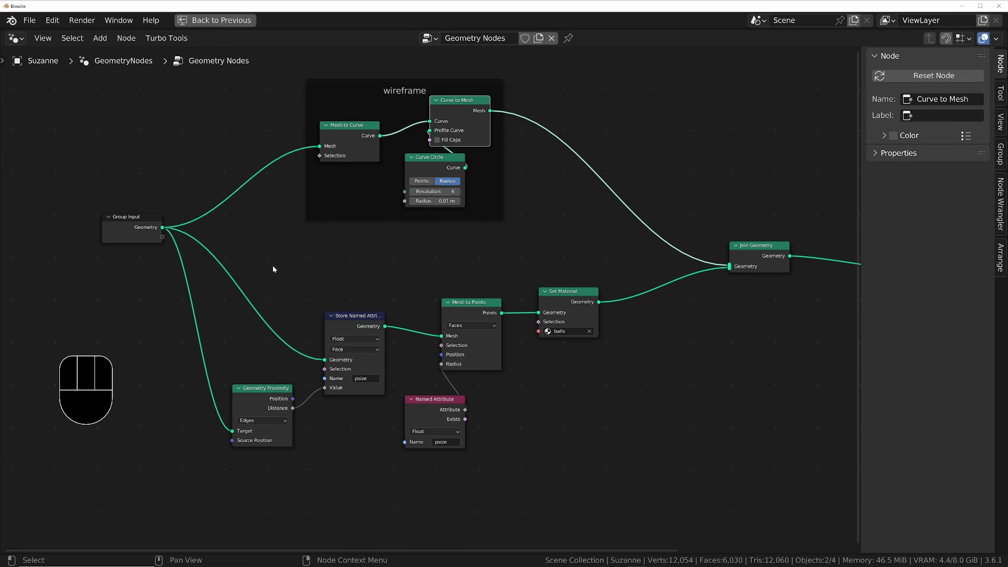
- Wrap the ball-making nodes in a new 'create balls' frame
{"action": "left_click_drag", "start_coordinate": [256, 275], "coordinate": [371, 449]}
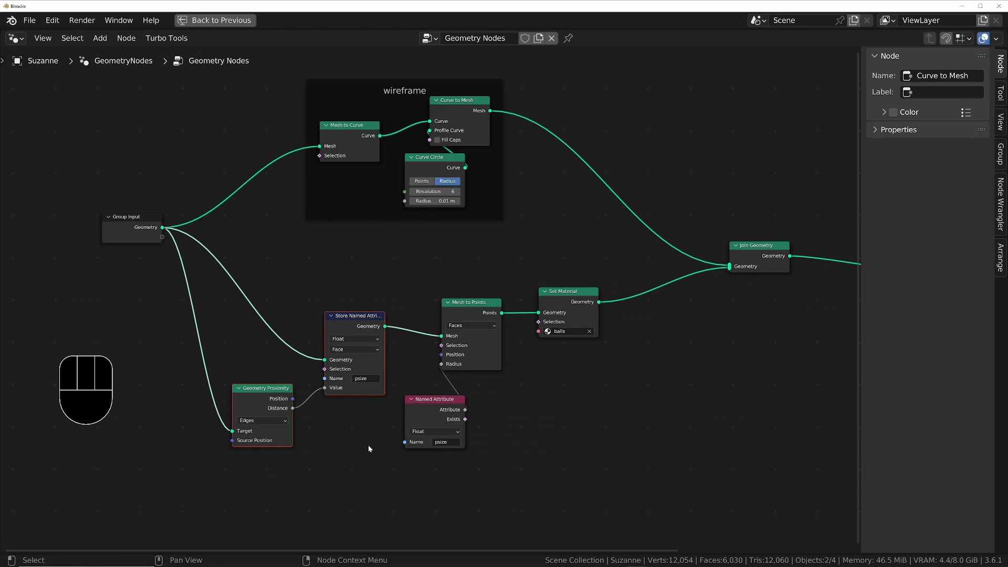
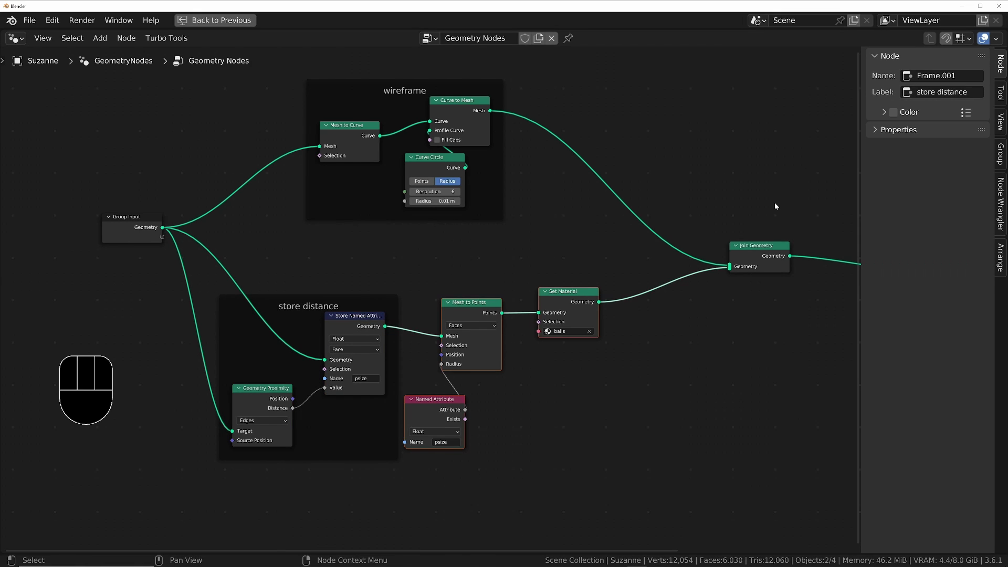
{"action": "key", "text": "shift+p"}
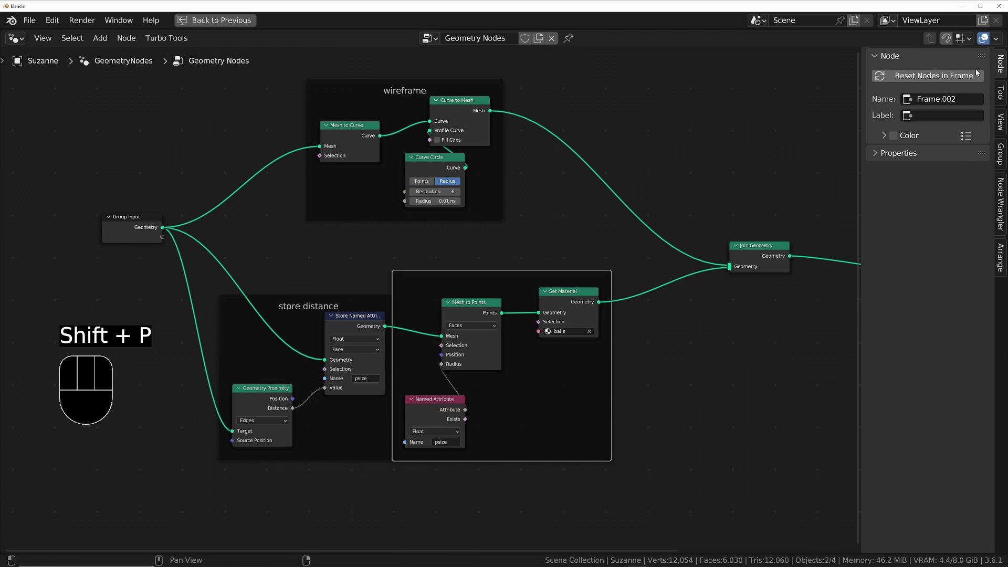
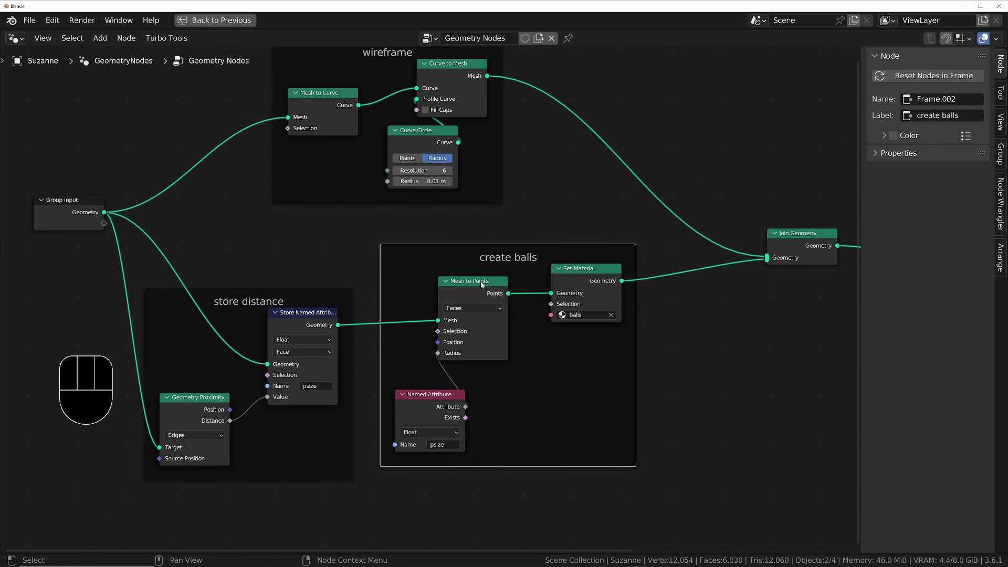
- Duplicate Mesh to Points set to Vertices and join both through Join Geometry into Set Material
{"action": "left_click", "coordinate": [480, 286]}
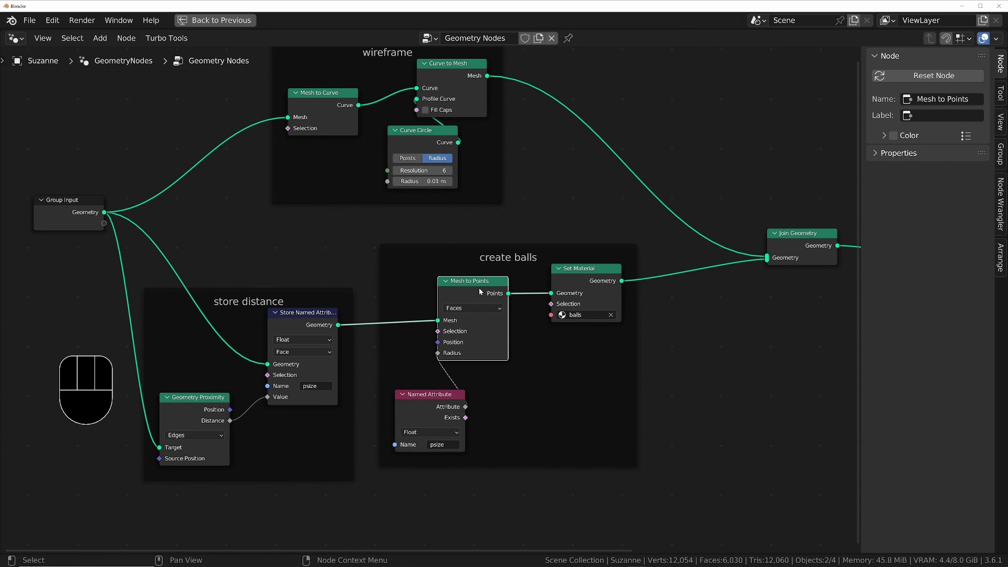
{"action": "key", "text": "ctrl+shift+d"}
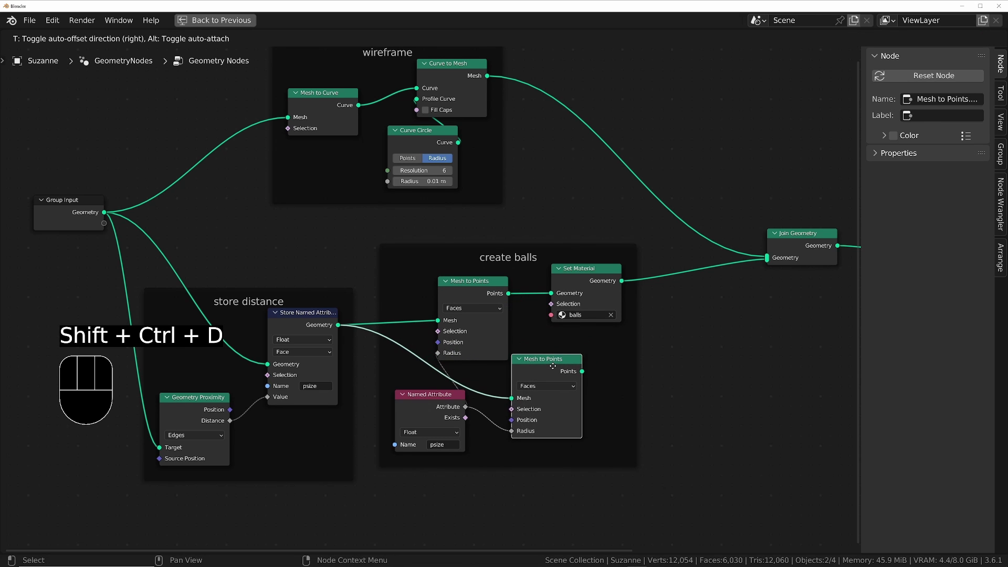
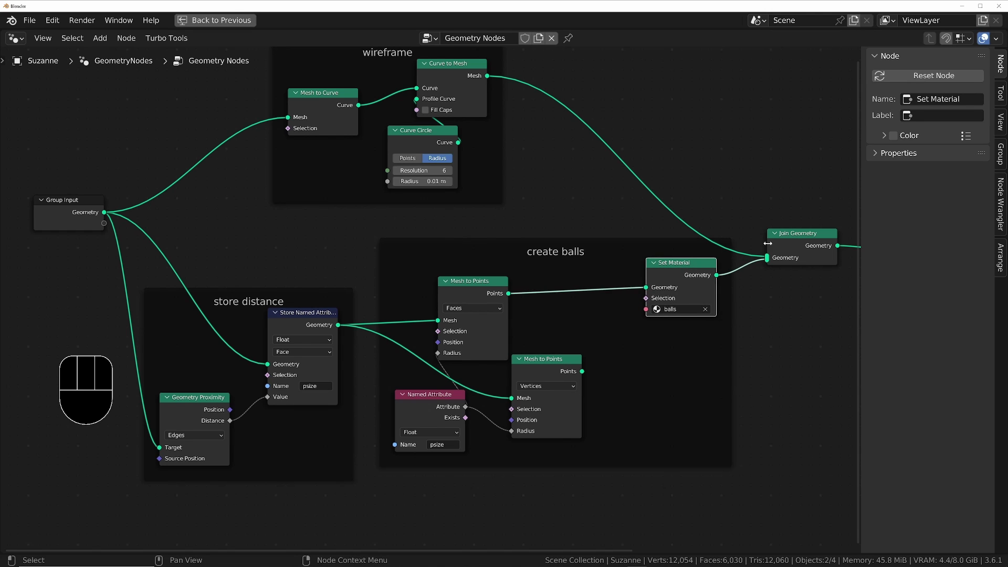
{"action": "left_click", "coordinate": [804, 235]}
{"action": "key", "text": "shift+d"}
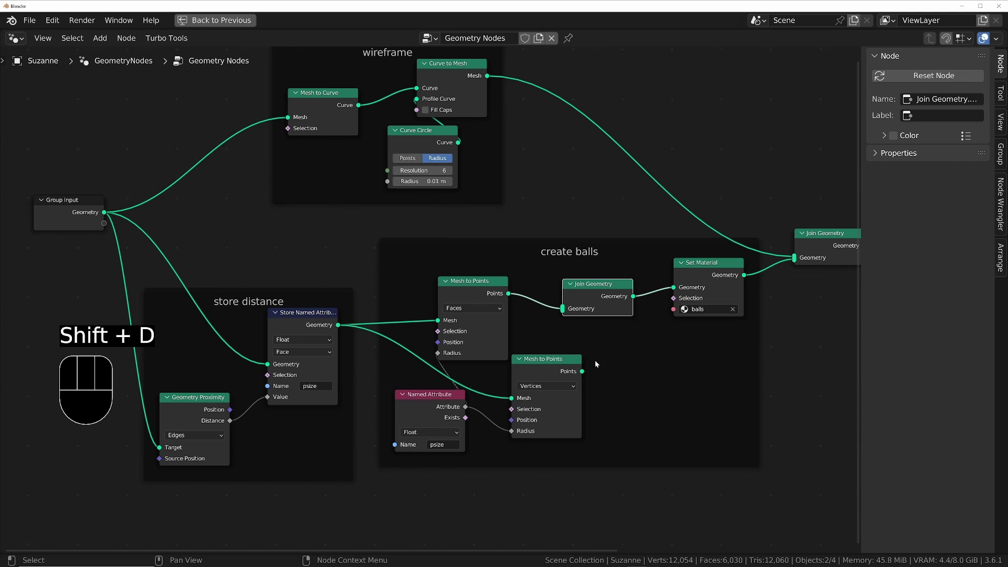
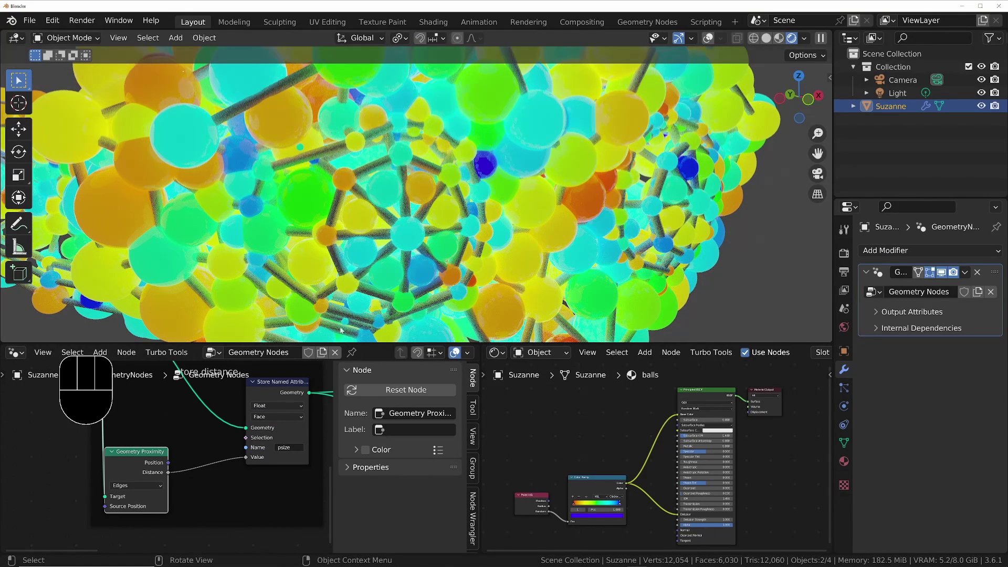
- Add a Math Add 0.5 node between Geometry Proximity Distance and the stored psize value
{"action": "left_click", "coordinate": [217, 499]}
{"action": "key", "text": "shift+a"}
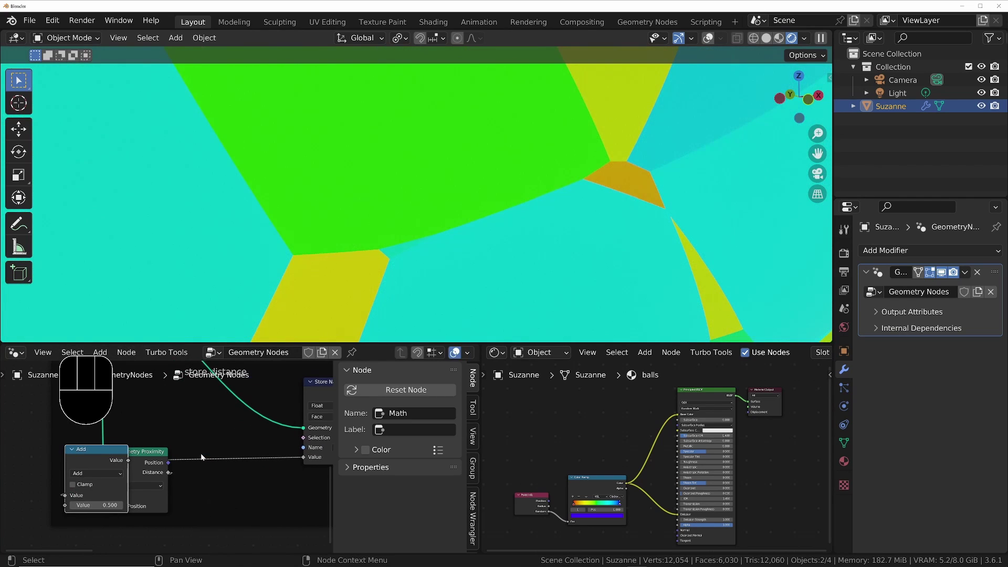
{"action": "key", "text": "ctrl+space"}
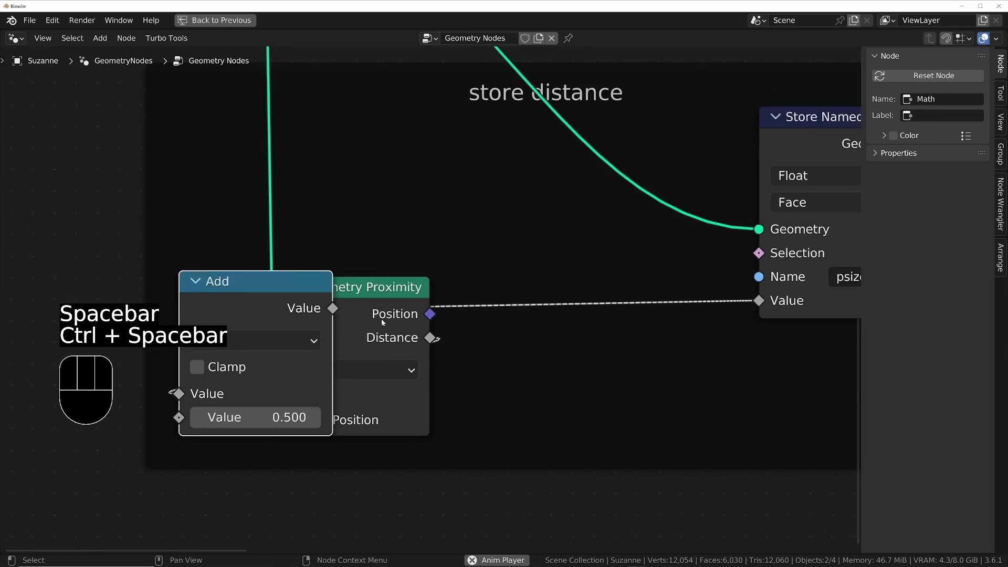
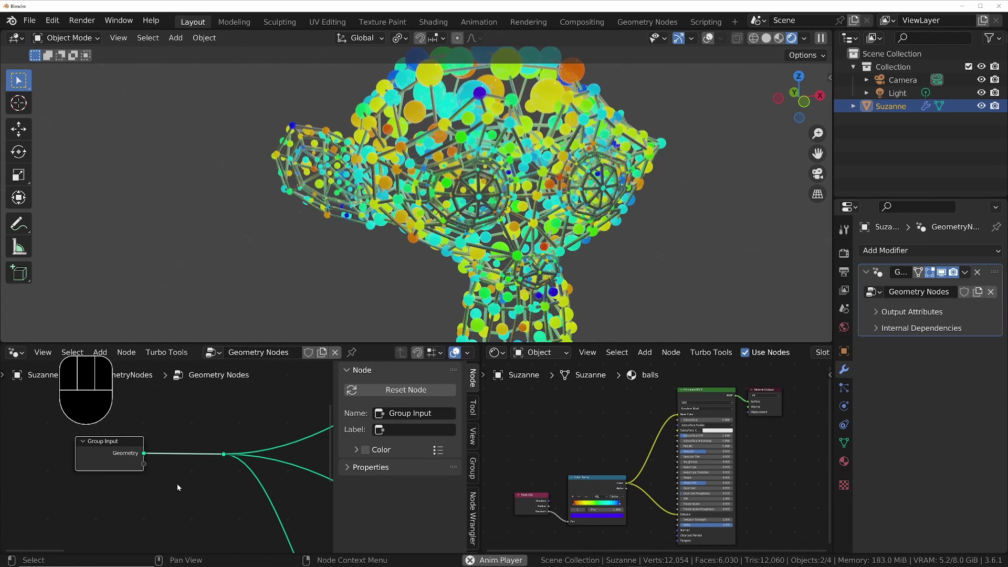
- Add a Subdivision Surface node from the Shift+A node search
{"action": "key", "text": "shift+a"}
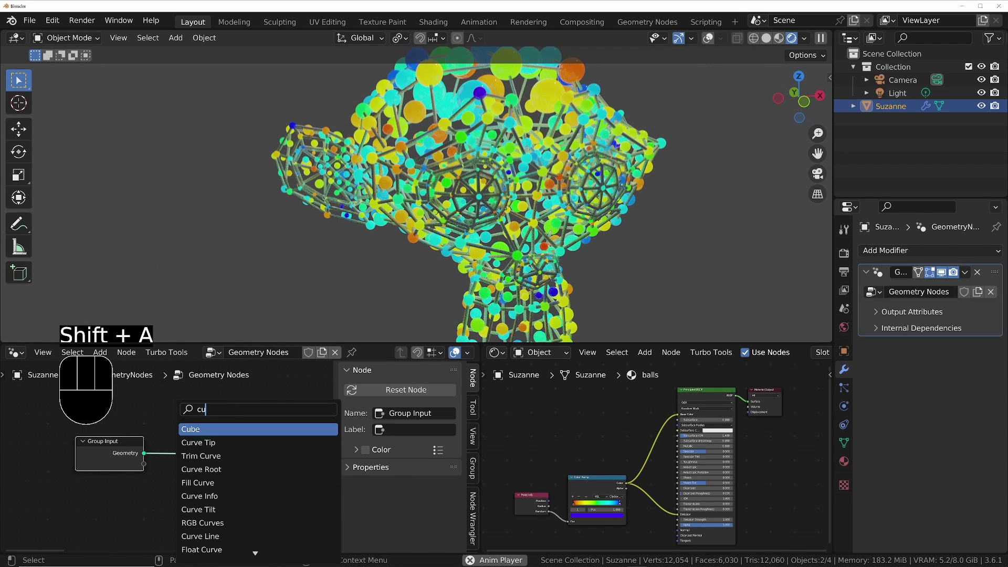
{"action": "key", "text": "BackSpace"}
{"action": "key", "text": "BackSpace"}
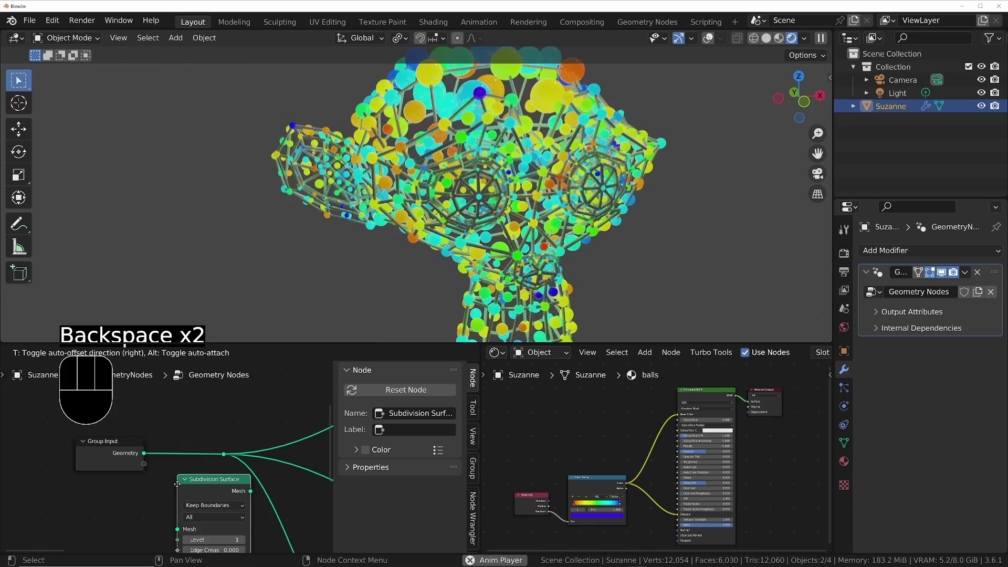
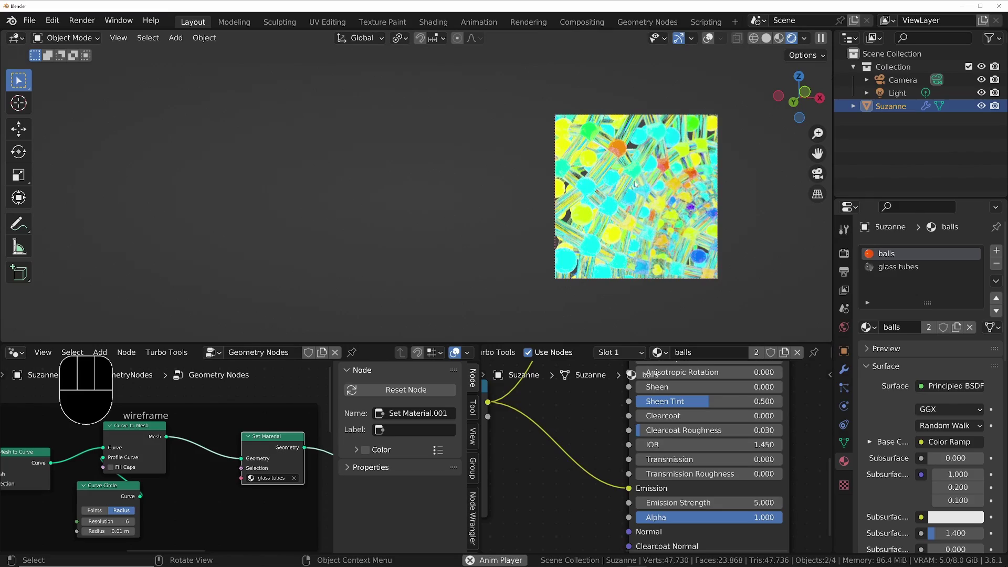
- Clear the render region so the whole viewport previews the glass tubes material
{"action": "key", "text": "ctrl+alt+b"}
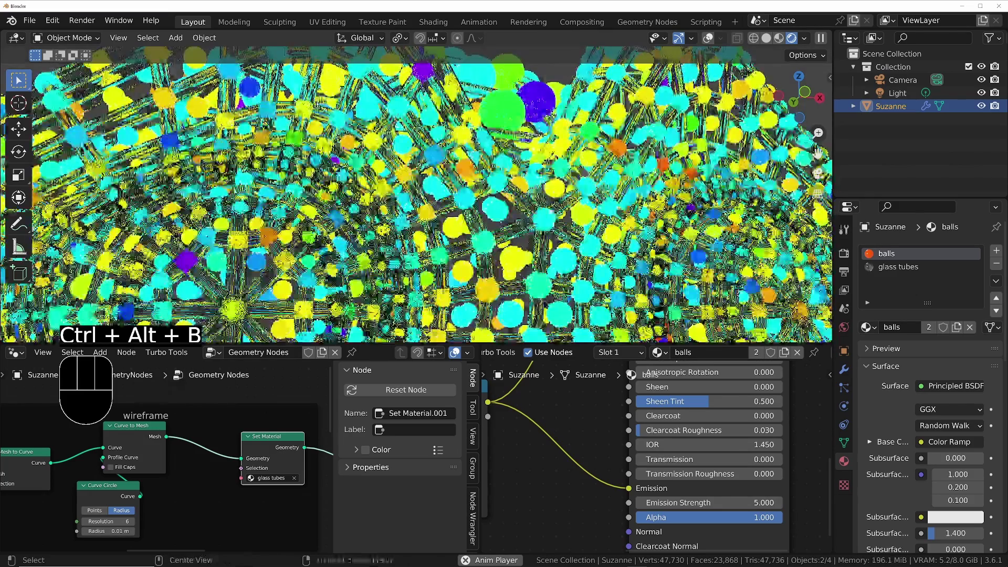
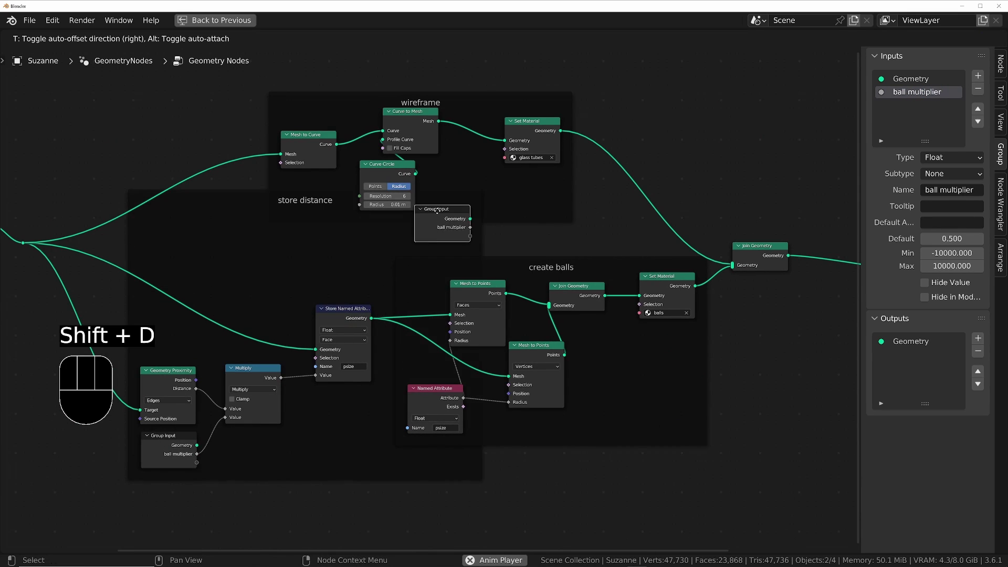
- Expose the tube material as a group input named 'wire material' feeding Set Material
{"action": "key", "text": "alt+p"}
{"action": "key", "text": "g"}
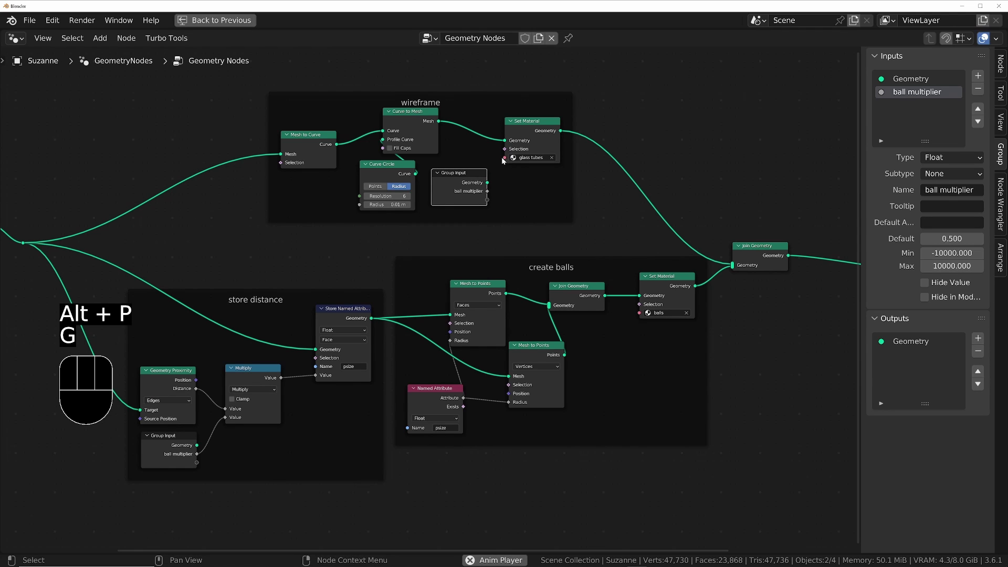
{"action": "left_click", "coordinate": [507, 161]}
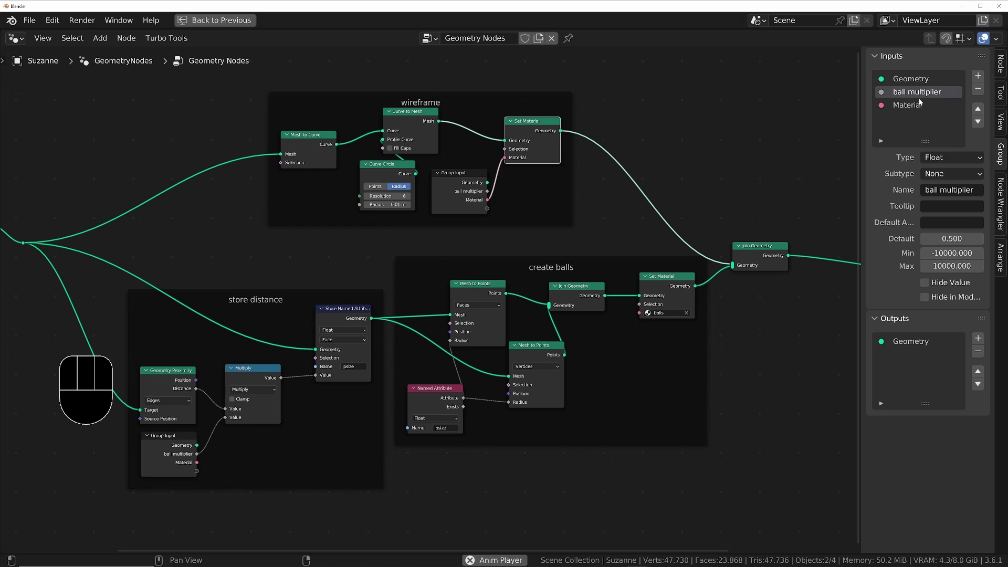
{"action": "left_click", "coordinate": [919, 108]}
{"action": "left_click_drag", "start_coordinate": [920, 108], "coordinate": [919, 108]}
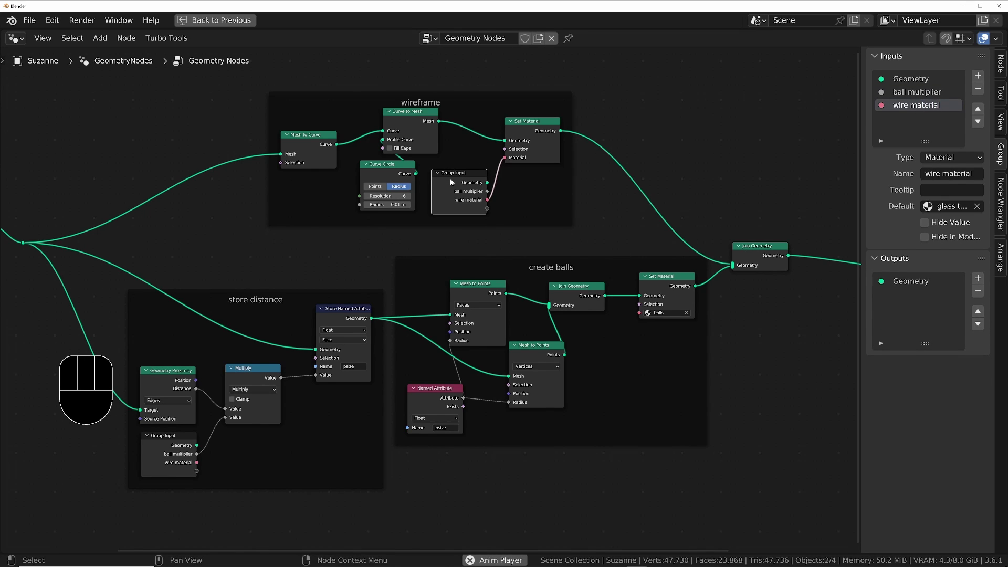
- Add a Material group input 'ball materail' and link it to the balls' Set Material node
{"action": "key", "text": "shift+d"}
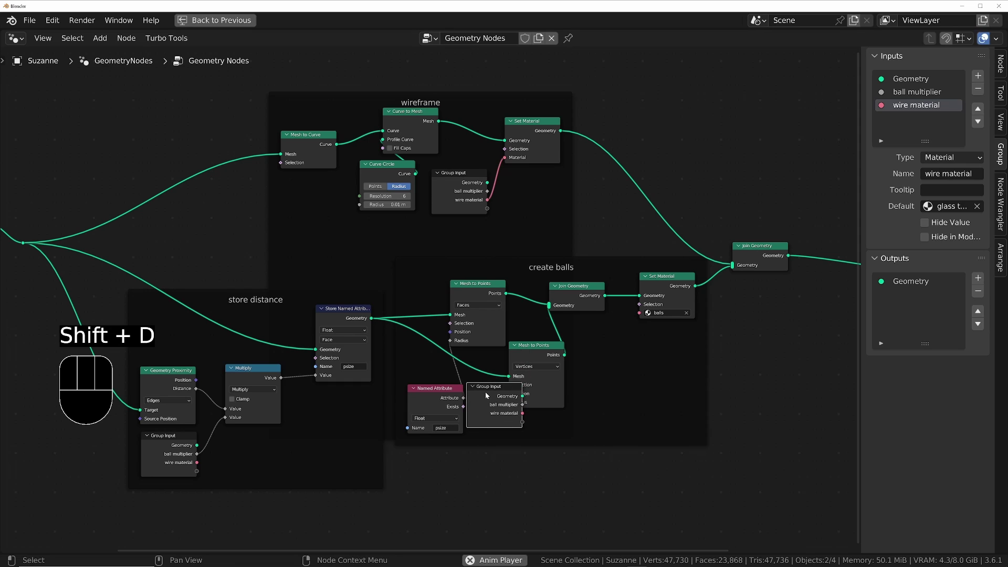
{"action": "key", "text": "alt+p"}
{"action": "key", "text": "g"}
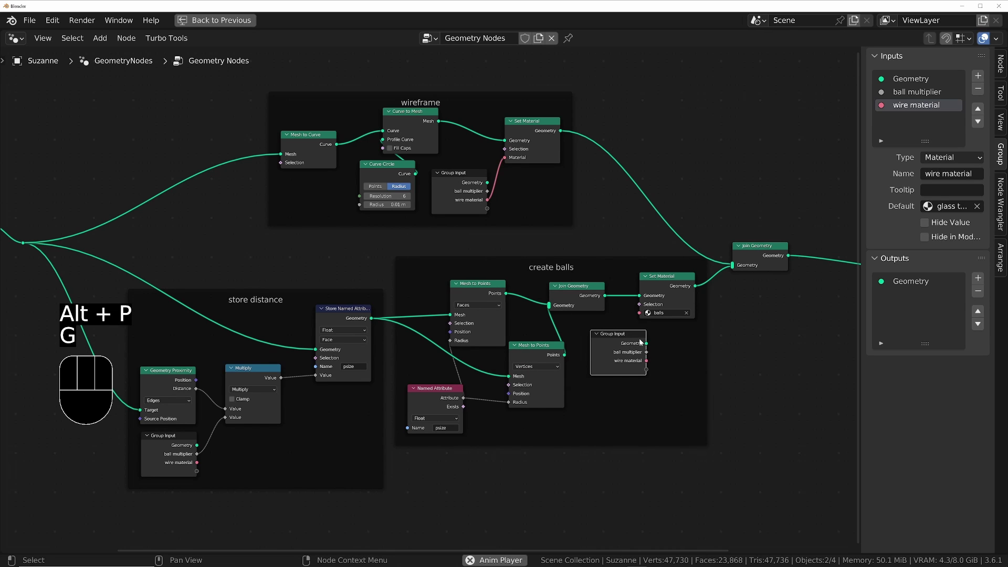
{"action": "left_click", "coordinate": [649, 374]}
{"action": "left_click", "coordinate": [647, 351]}
{"action": "left_click", "coordinate": [909, 121]}
{"action": "left_click_drag", "start_coordinate": [908, 121], "coordinate": [908, 121]}
{"action": "key", "text": "l"}
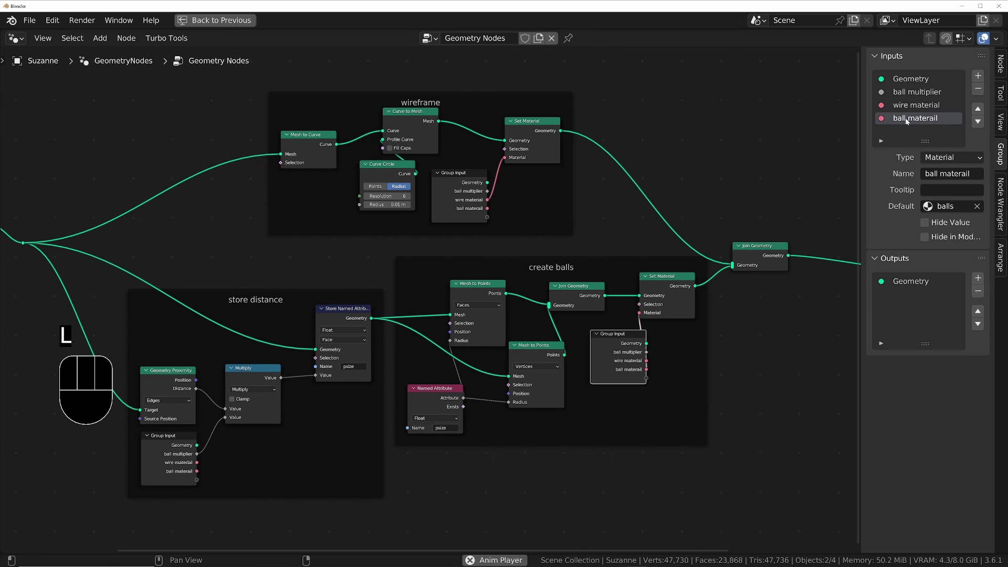
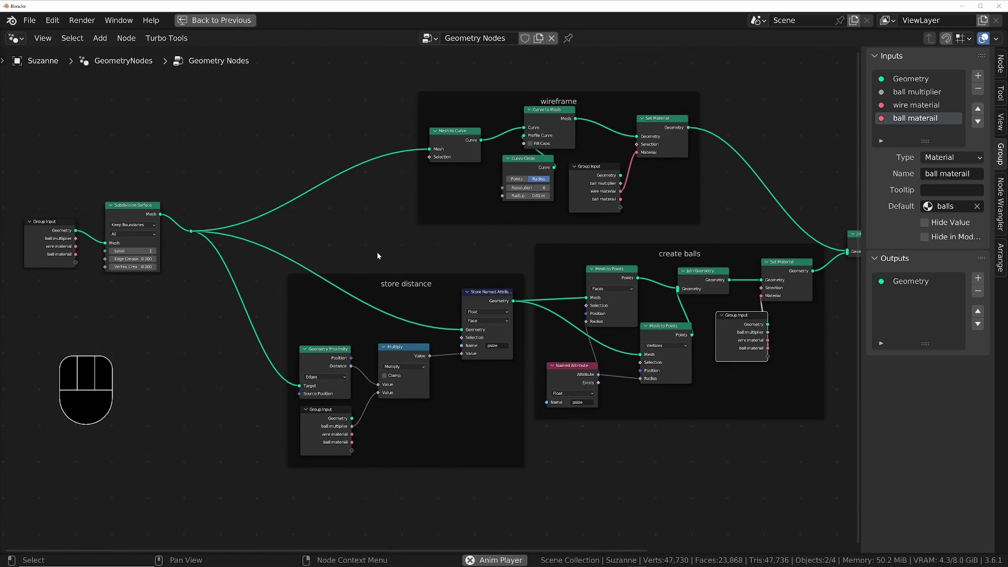
- Duplicate the wireframe's Group Input node to drive the Curve Circle radius
{"action": "left_click", "coordinate": [15, 246]}
{"action": "left_click", "coordinate": [31, 248]}
{"action": "key", "text": "shift+d"}
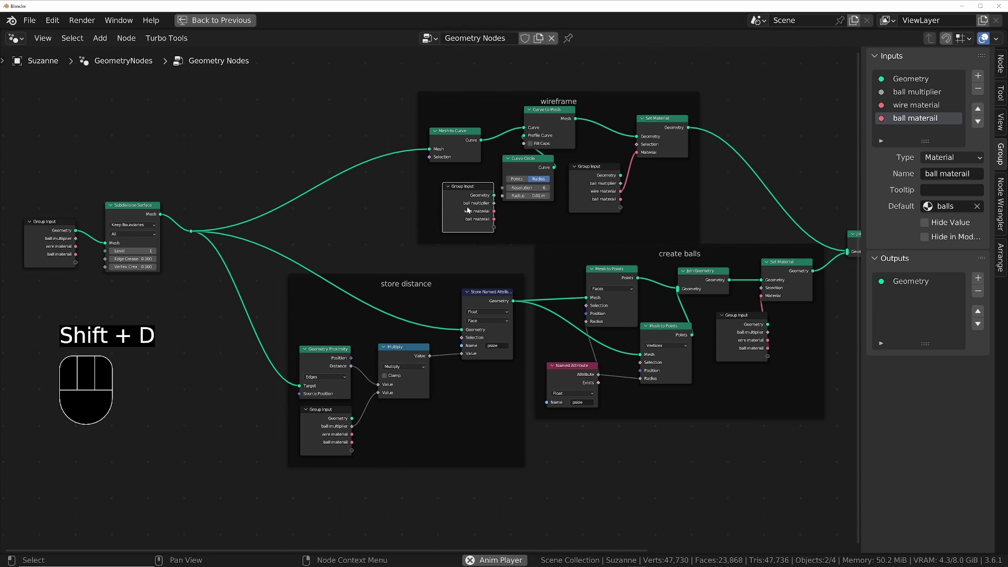
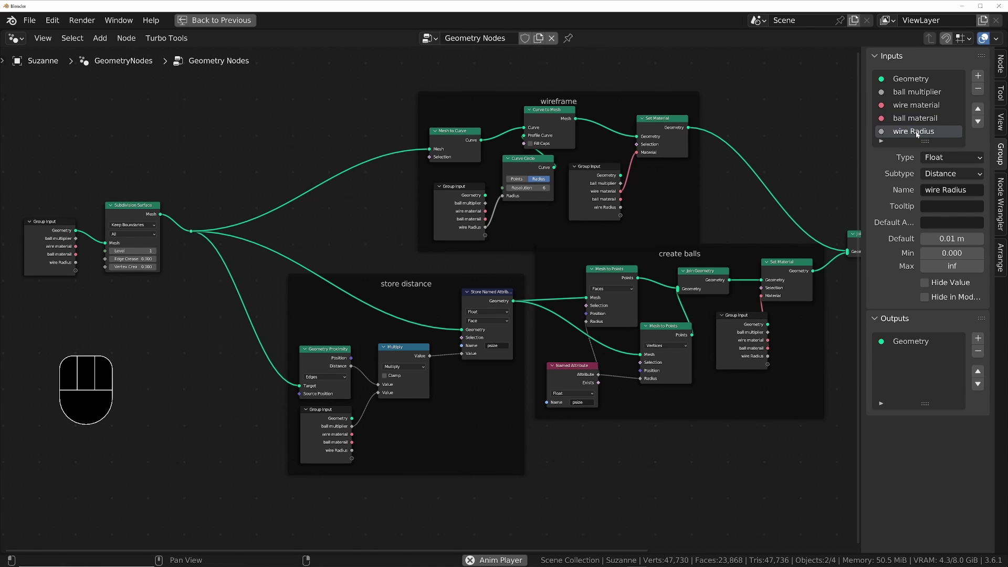
- Check the wire ball result in the Layout viewport and enable Fake User on the node group
{"action": "key", "text": "ctrl+space"}
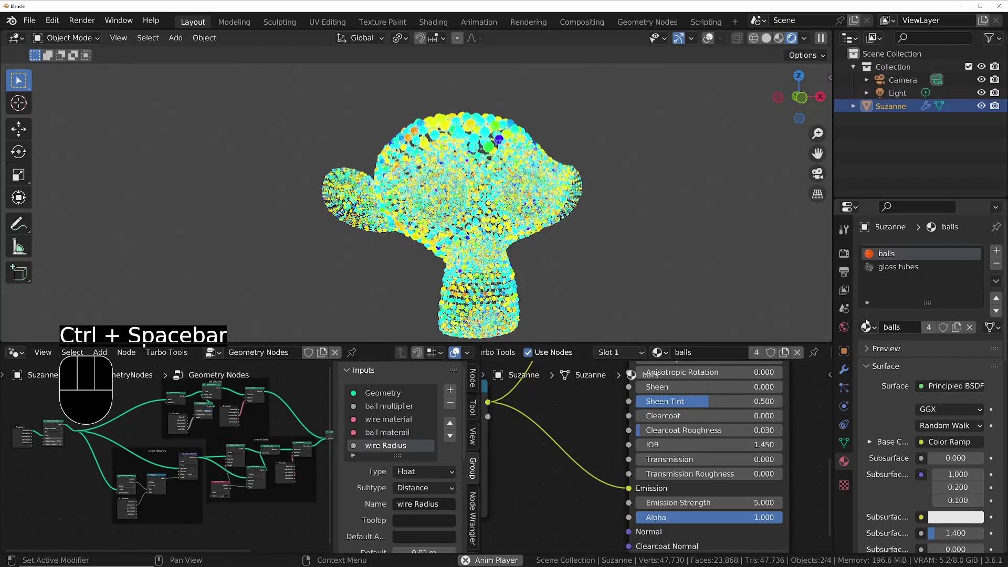
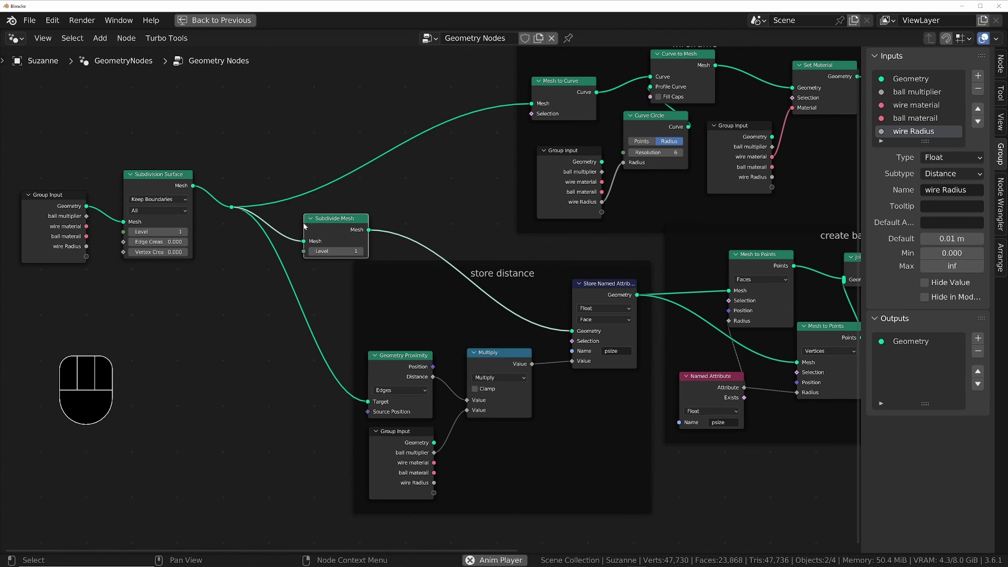
{"action": "key", "text": "ctrl+space"}
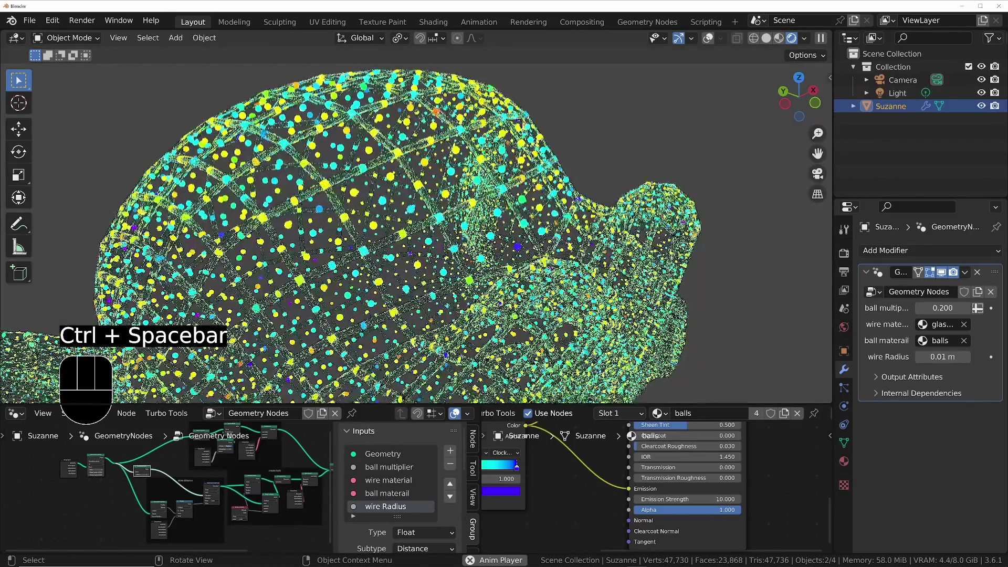
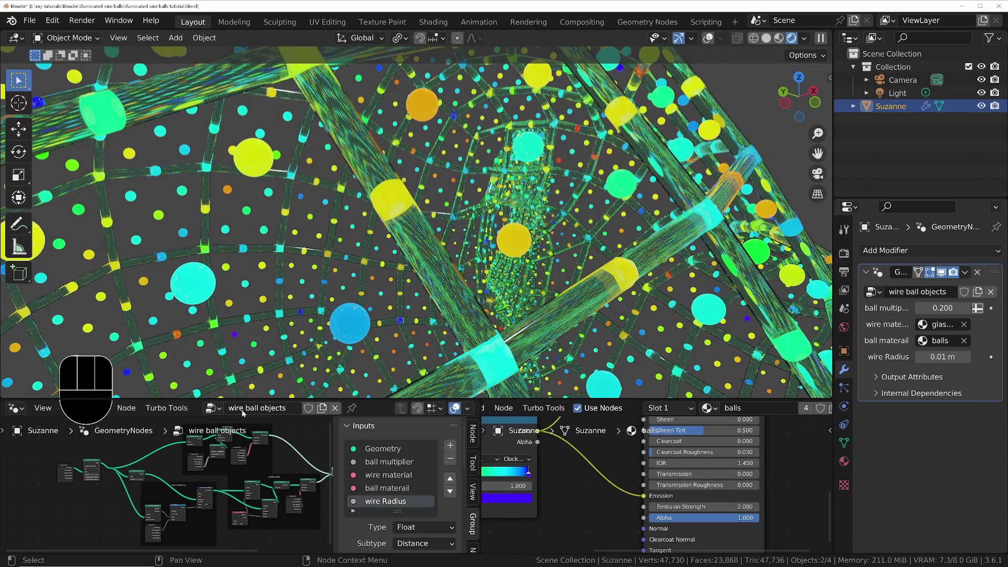
{"action": "left_click", "coordinate": [312, 411]}
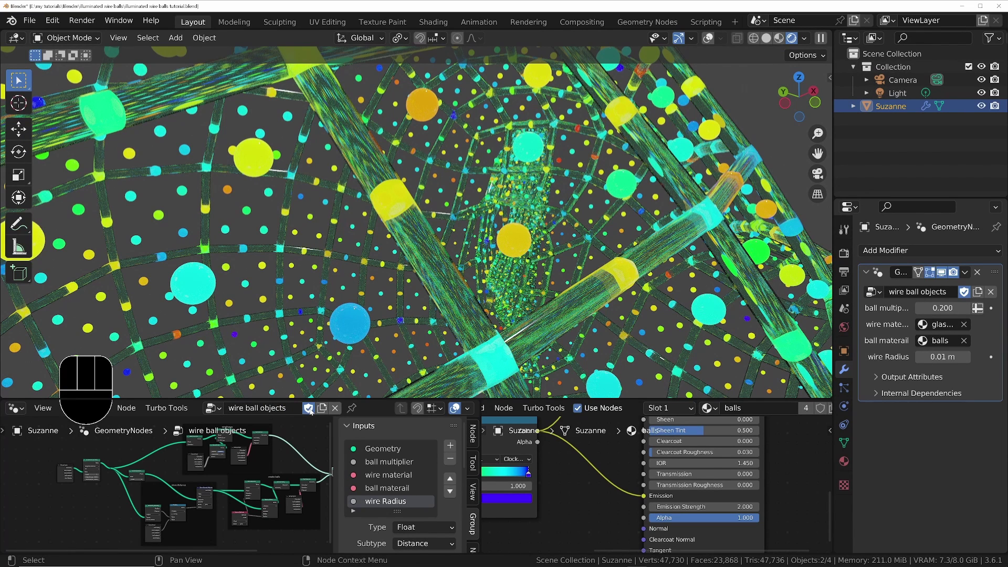
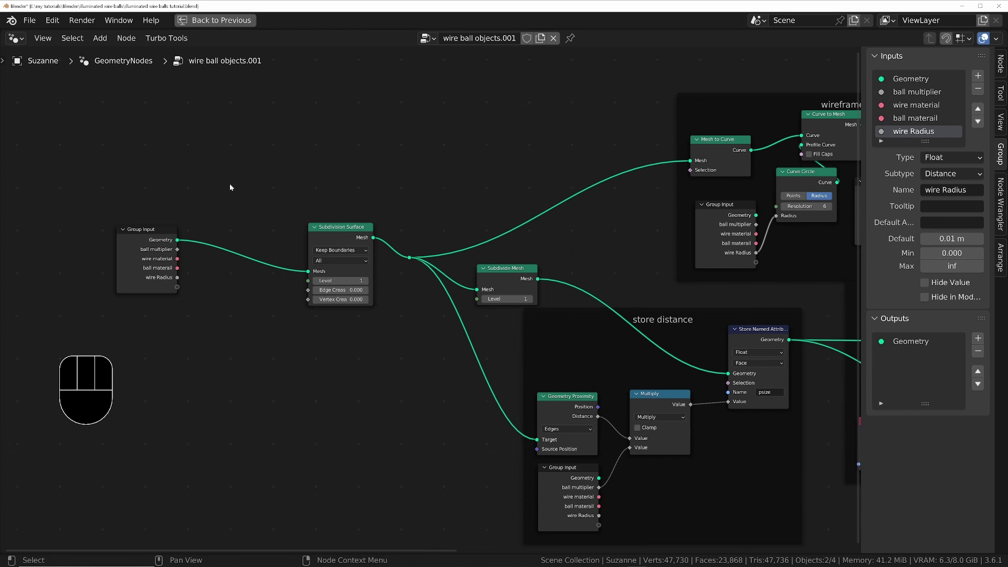
- Add Collection Info and Realize Instances nodes feeding into Subdivision Surface
{"action": "key", "text": "shift+s"}
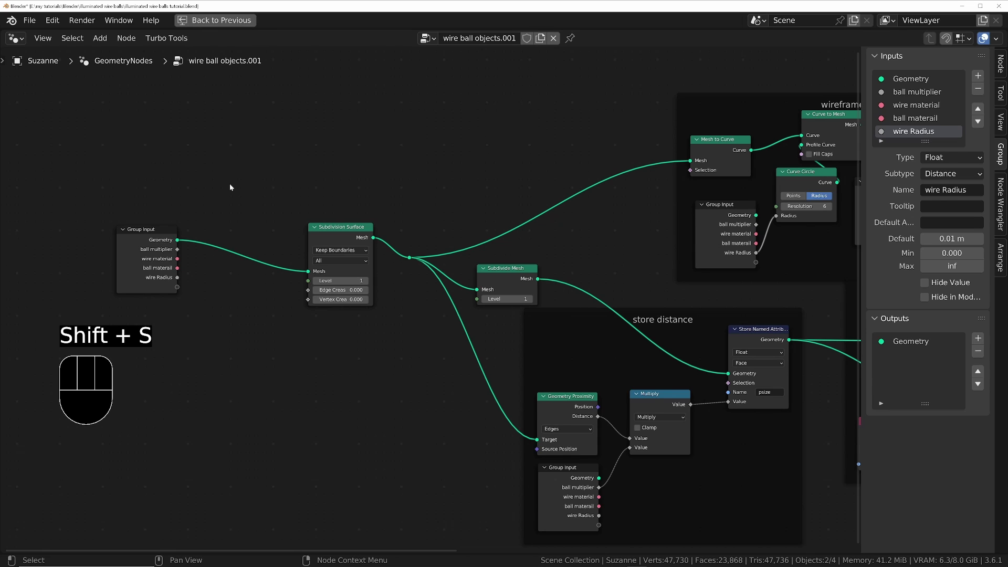
{"action": "key", "text": "shift+a"}
{"action": "key", "text": "l"}
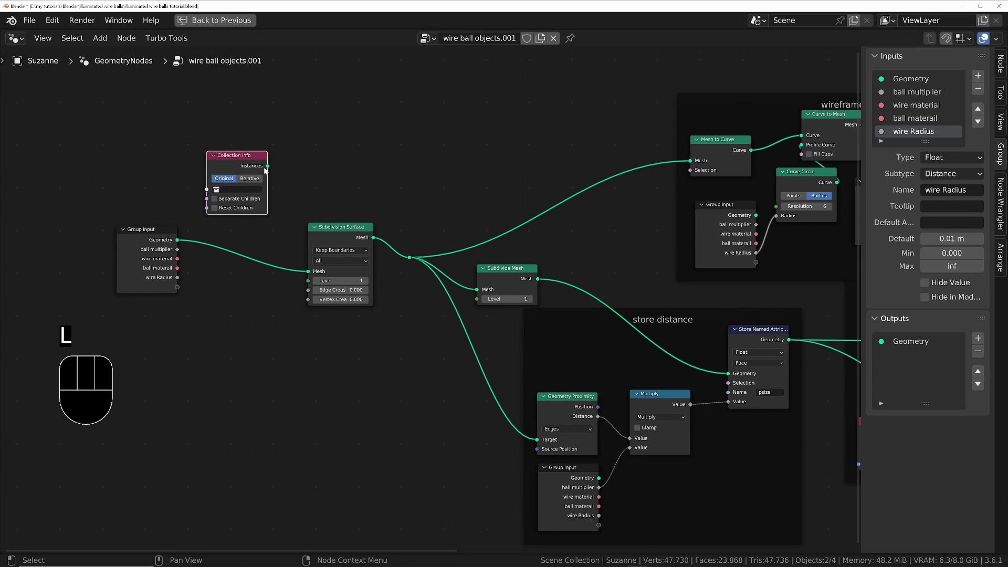
{"action": "left_click", "coordinate": [270, 170]}
{"action": "left_click_drag", "start_coordinate": [280, 197], "coordinate": [261, 268]}
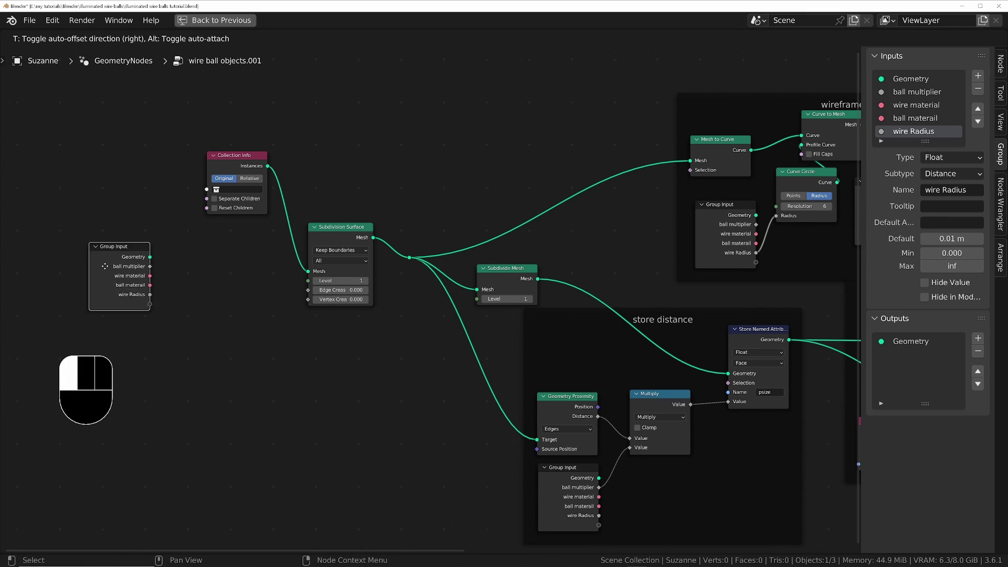
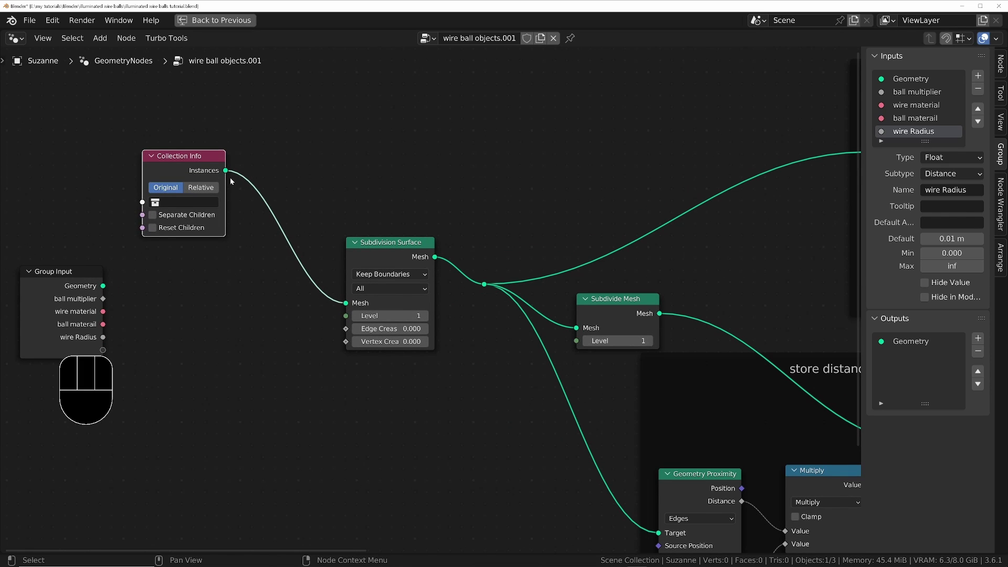
{"action": "left_click", "coordinate": [336, 206]}
{"action": "key", "text": "shift+a"}
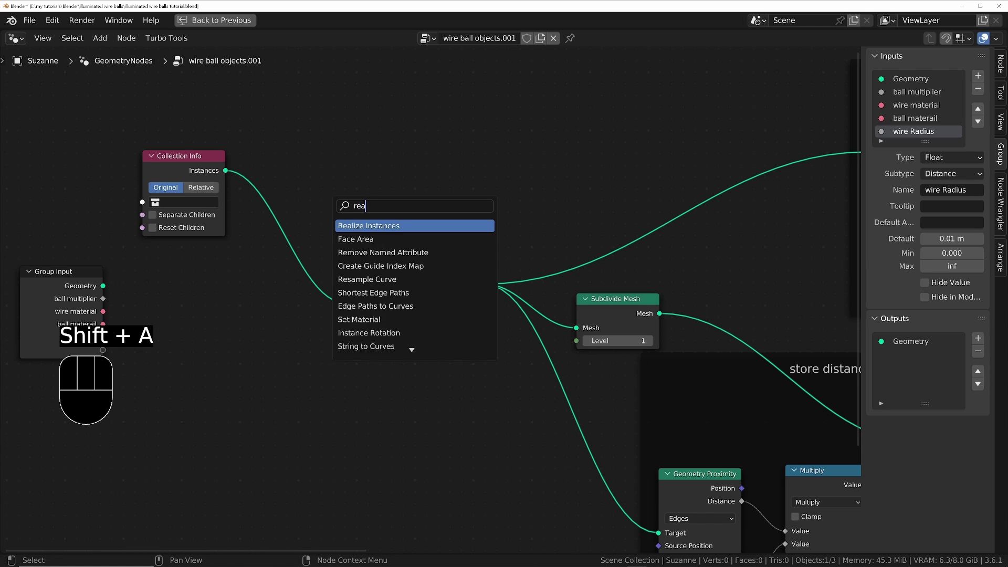
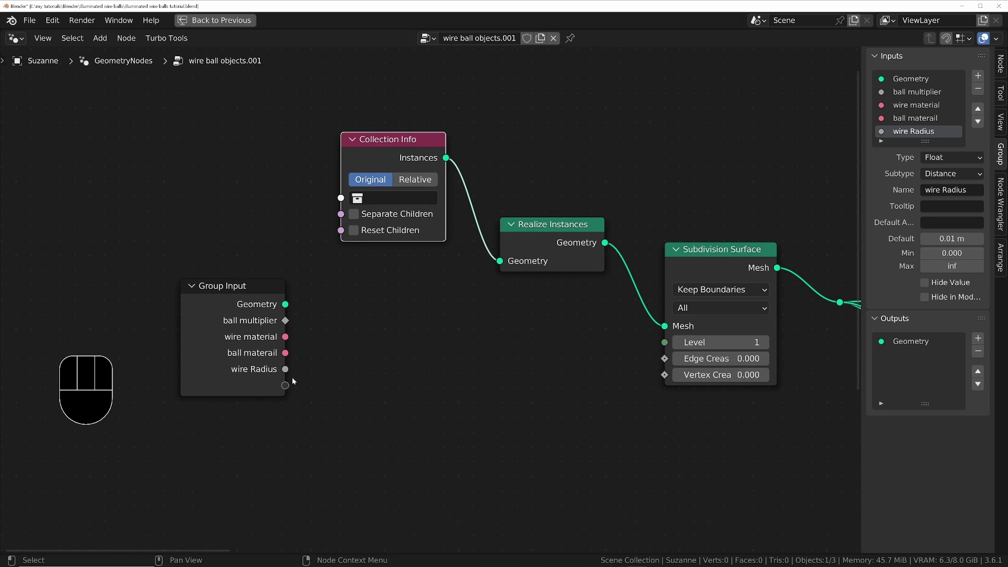
- Expose Collection as a group input and move it to the top of the input list
{"action": "left_click_drag", "start_coordinate": [285, 389], "coordinate": [341, 199]}
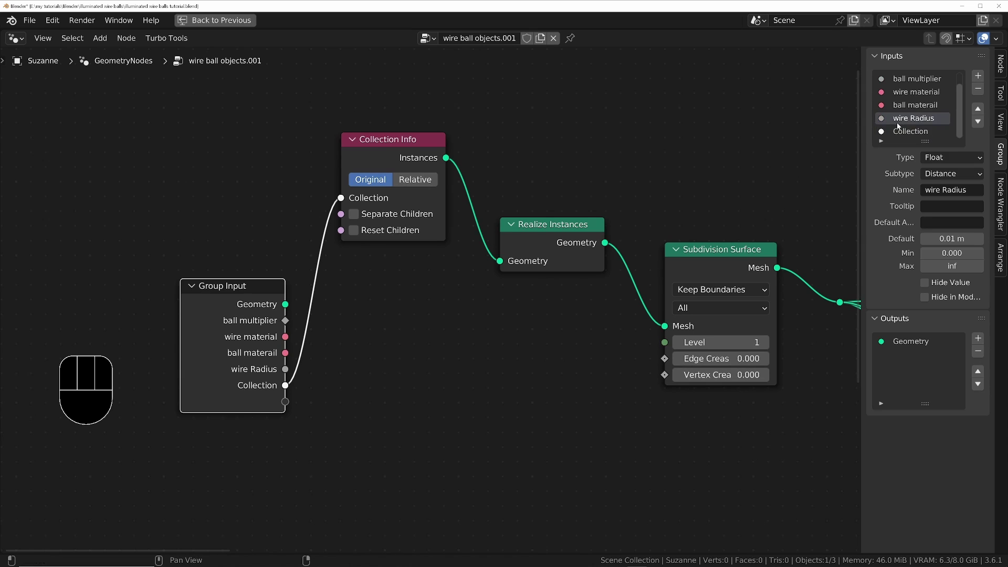
{"action": "left_click", "coordinate": [906, 135]}
{"action": "left_click", "coordinate": [984, 113]}
{"action": "left_click", "coordinate": [984, 112]}
{"action": "left_click", "coordinate": [984, 113]}
{"action": "double_click", "coordinate": [984, 113]}
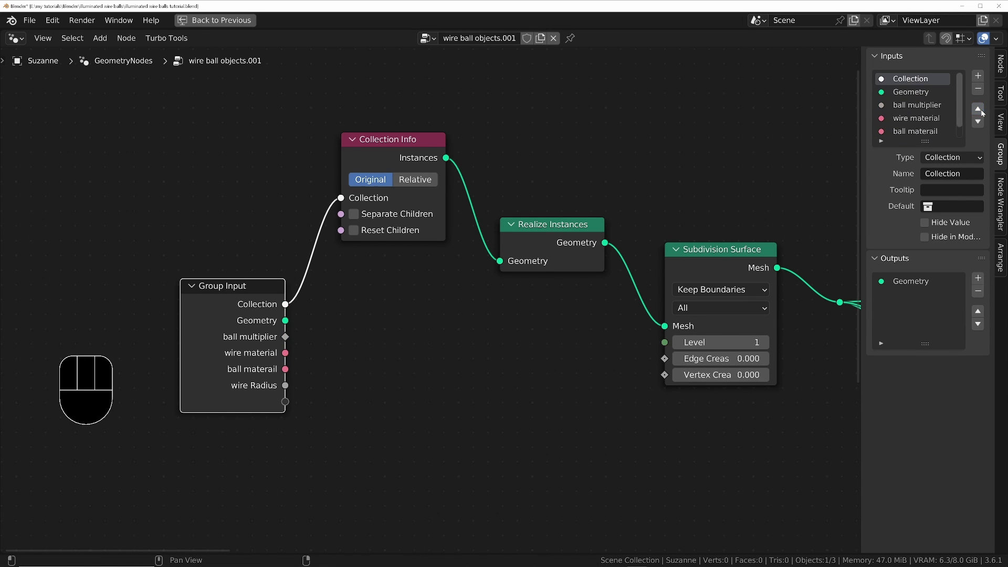
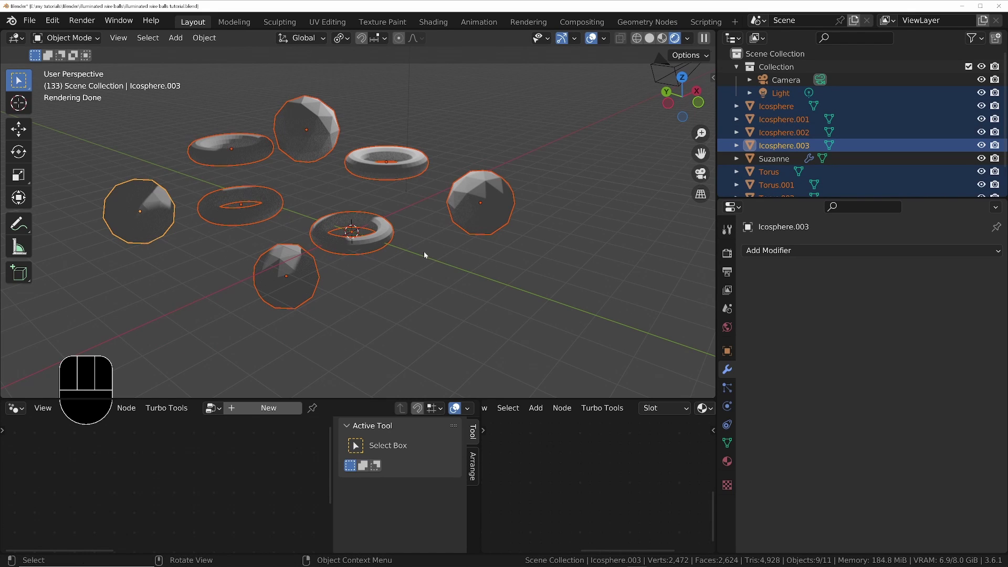
- Move the selected icospheres and tori into a new 'light up' collection
{"action": "key", "text": "m"}
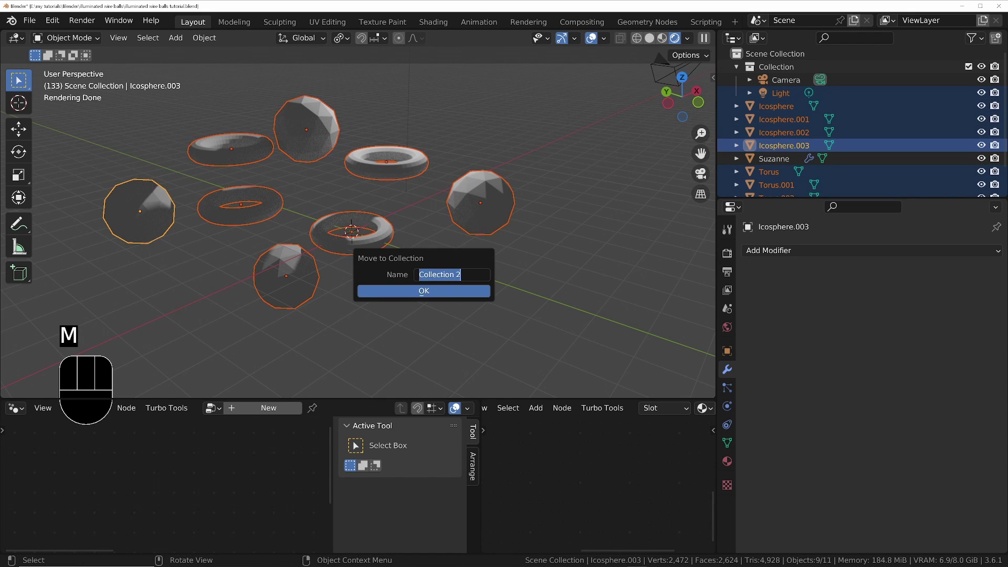
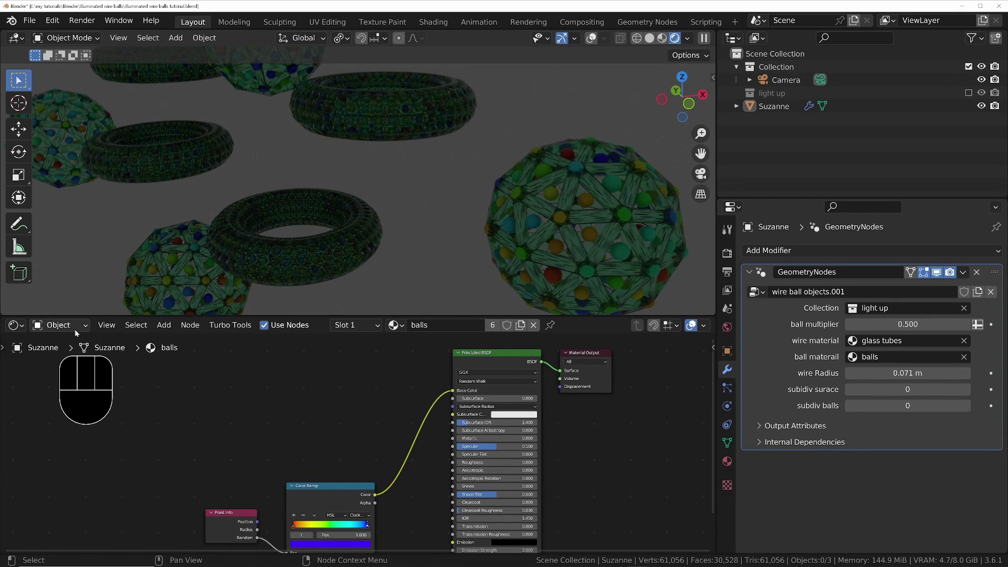
- Switch the shader editor to World and browse for the forest image in an Environment Texture
{"action": "left_click", "coordinate": [72, 362]}
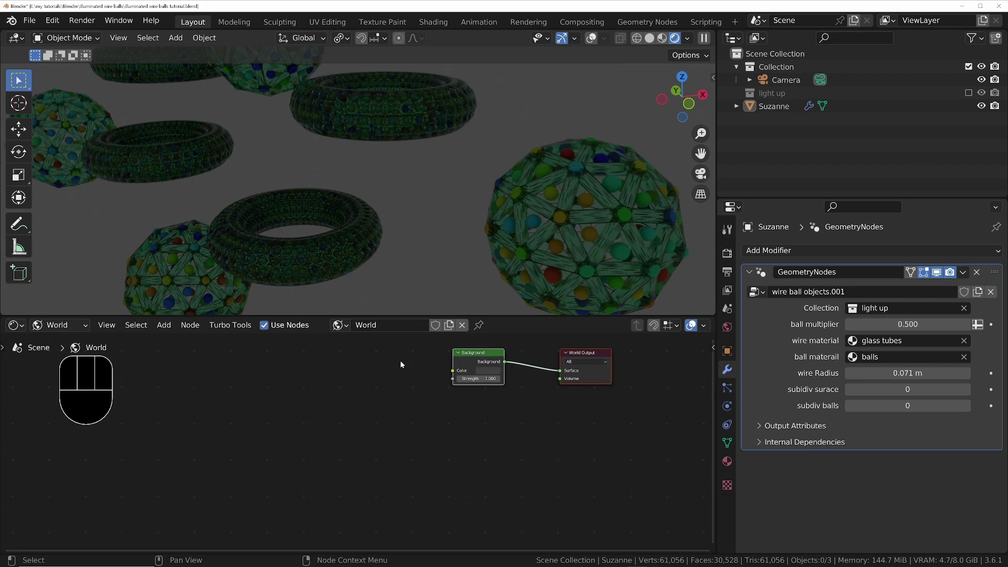
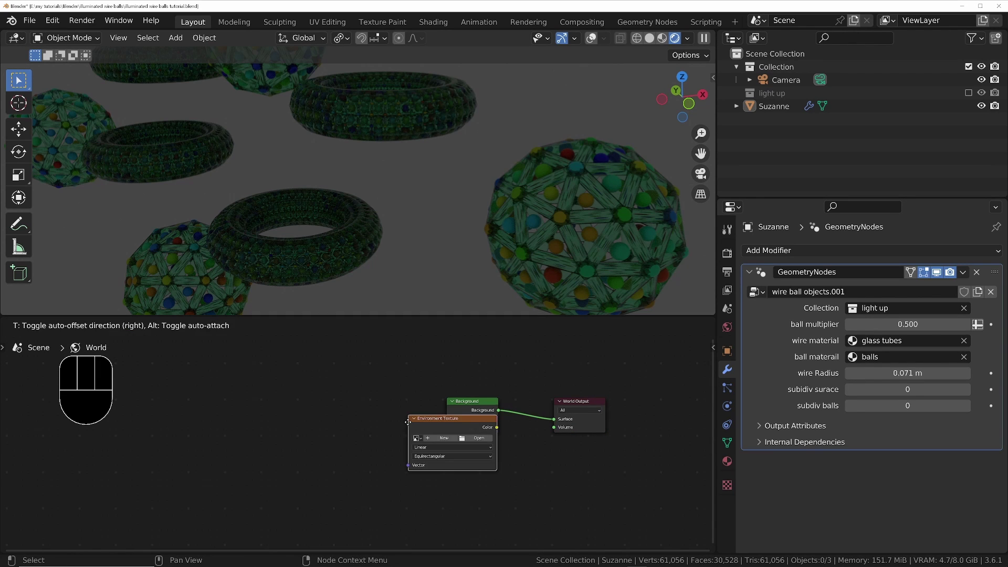
{"action": "left_click", "coordinate": [423, 415]}
{"action": "left_click", "coordinate": [406, 428]}
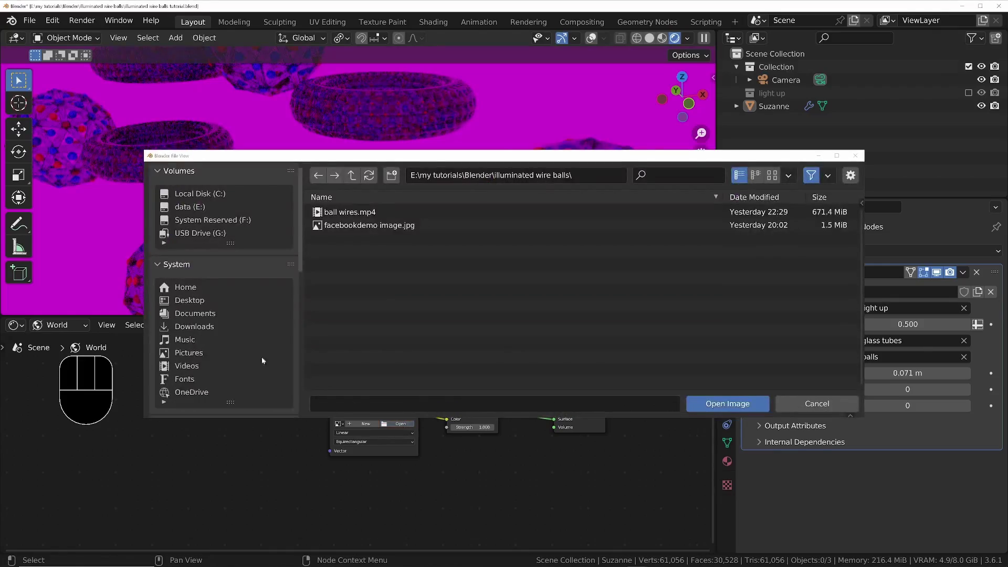
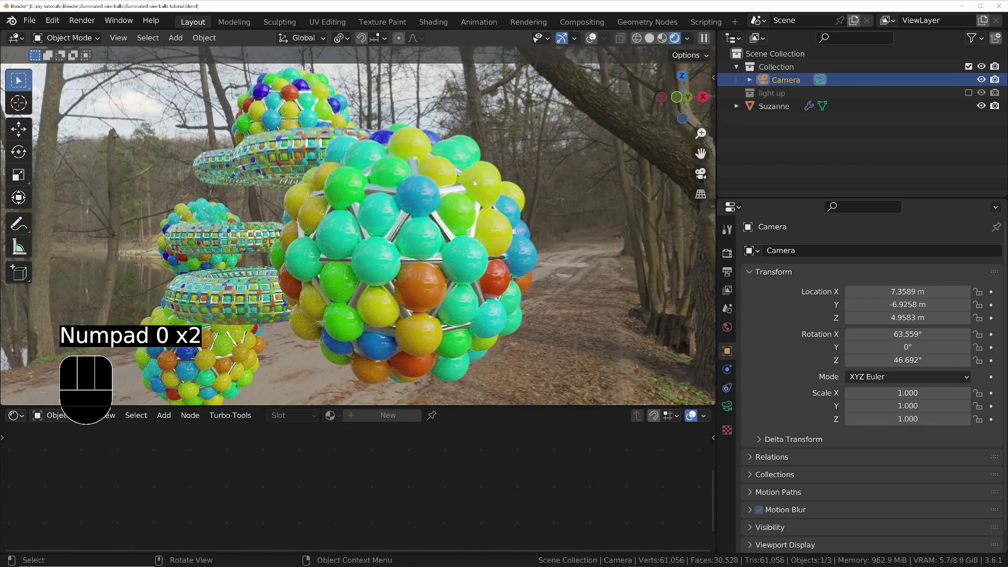
- From camera view, enable depth of field with f-stop 0.5 and a 14 m focus distance
{"action": "key", "text": "KP_0"}
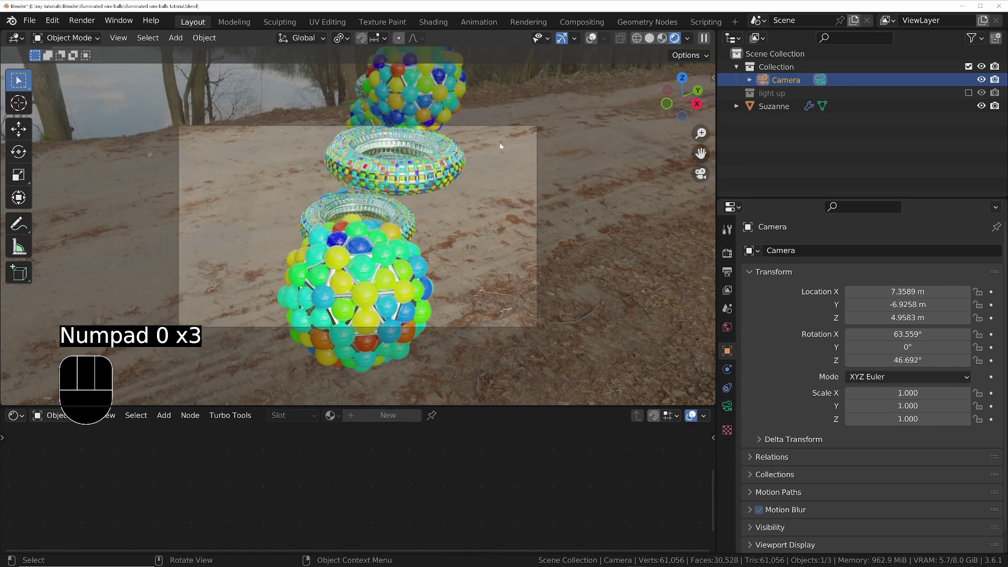
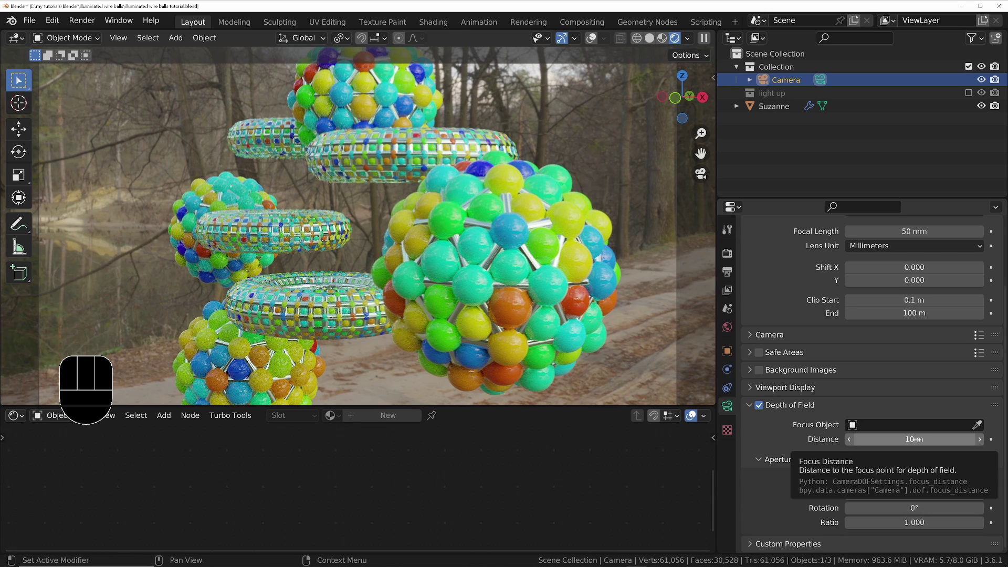
{"action": "key", "text": "e"}
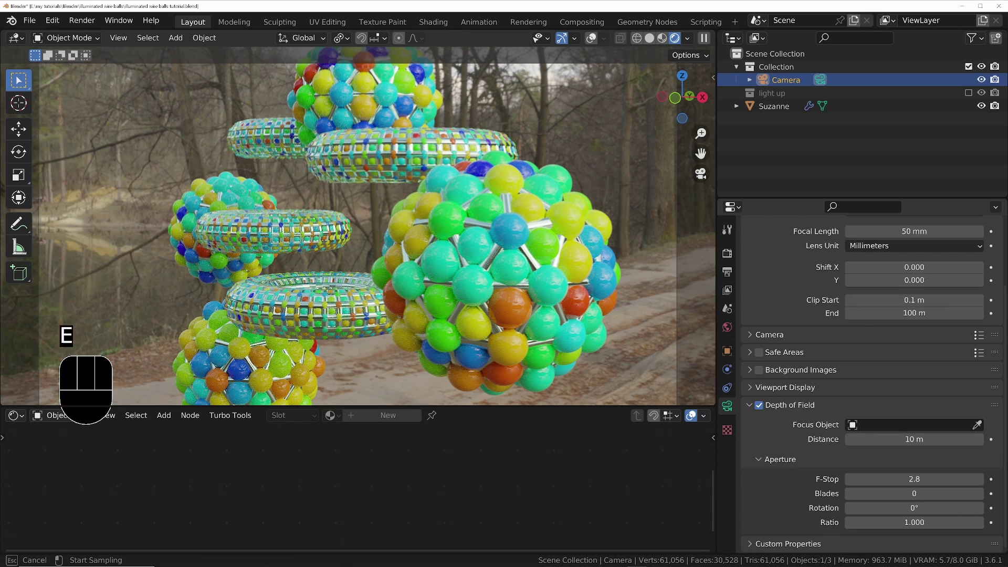
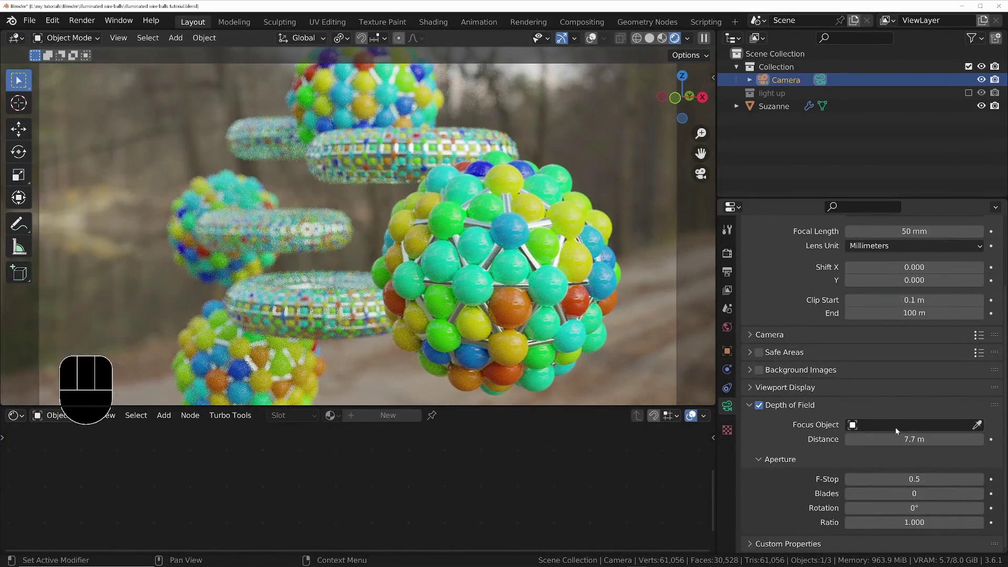
{"action": "key", "text": "e"}
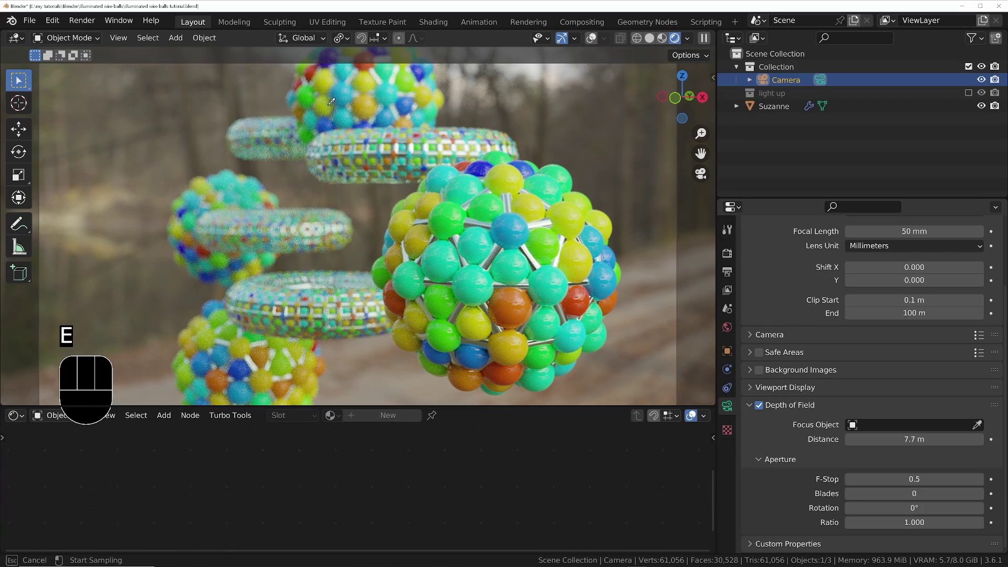